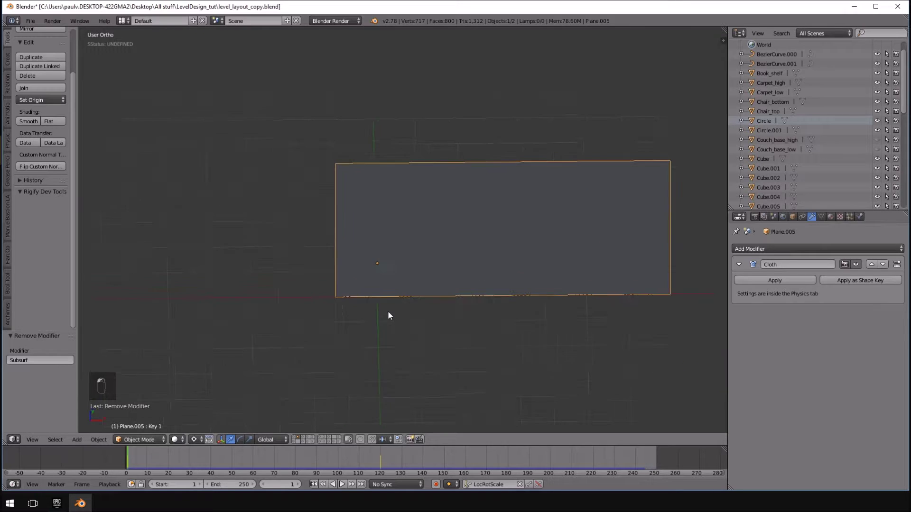
# Preview the cloth simulation on the curtain from the front view, then rewind to frame 1.
pyautogui.press('shift+c')
pyautogui.press('KP_1')
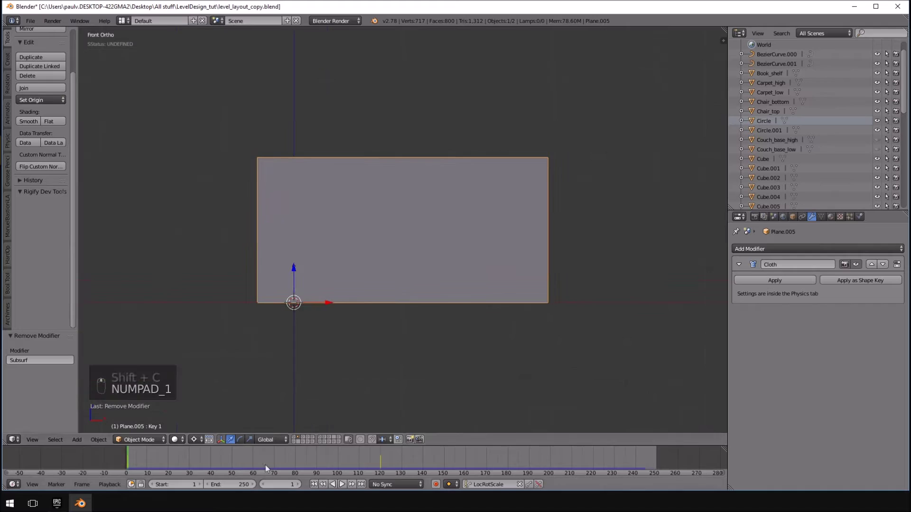
pyautogui.press('alt+a')
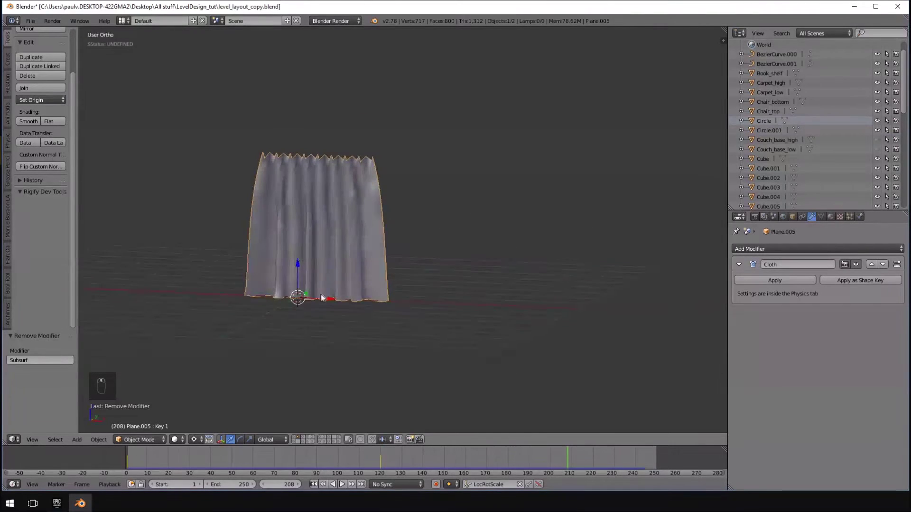
pyautogui.middleClick(349, 296)
pyautogui.press('KP_1')
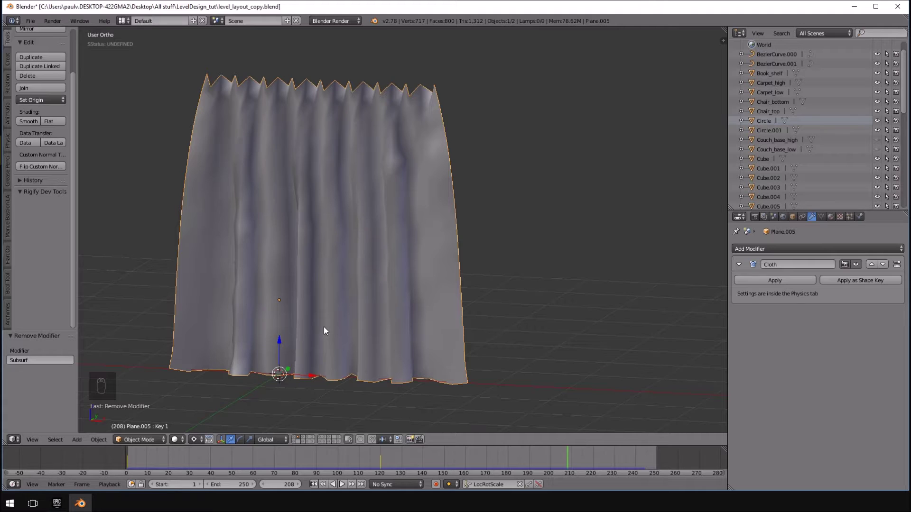
pyautogui.moveTo(337, 299); pyautogui.dragTo(360, 317)
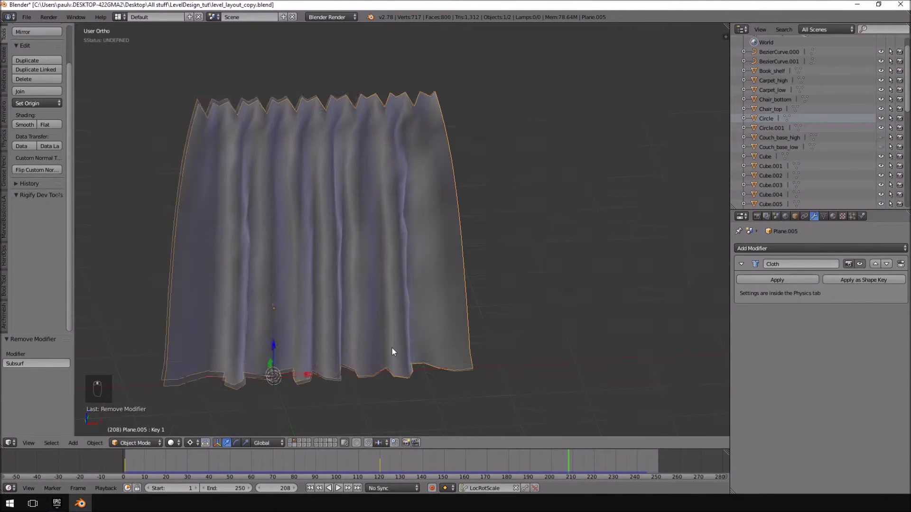
pyautogui.press('KP_1')
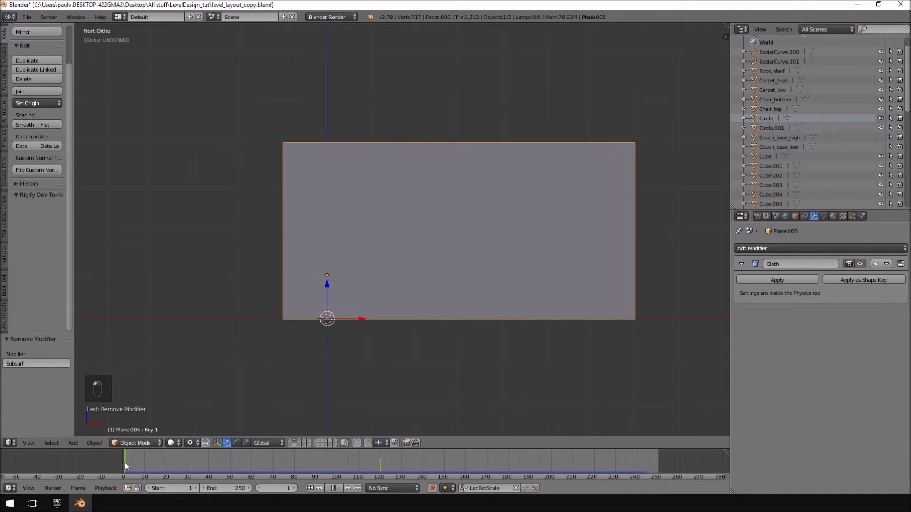
pyautogui.moveTo(337, 261); pyautogui.dragTo(338, 261)
# Add a cube beside the curtain's left edge and shape it into a tall thin post.
pyautogui.press('a')
pyautogui.press('shift+a')
pyautogui.press('shift+a')
pyautogui.press('shift+a')
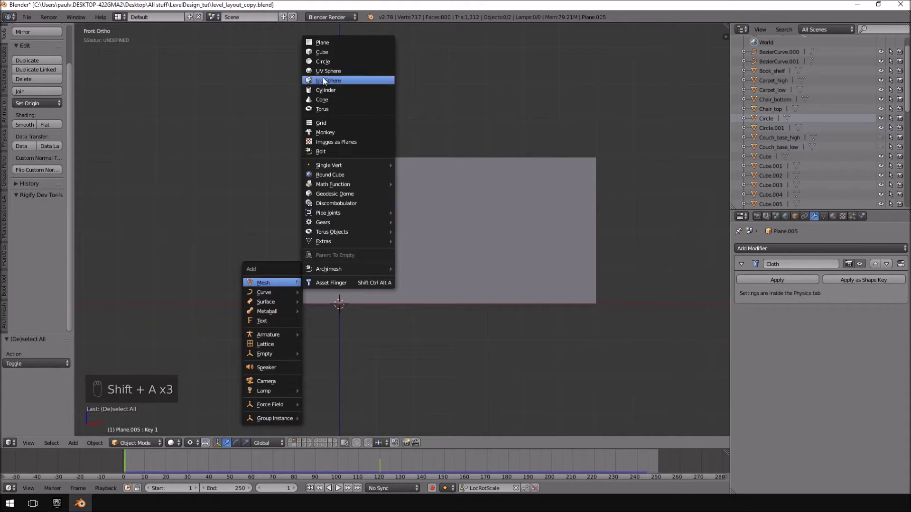
pyautogui.press('g')
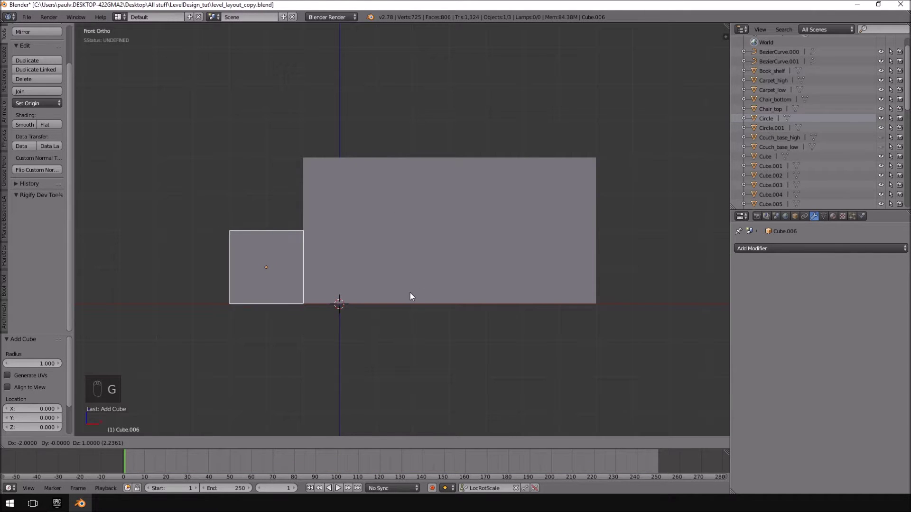
pyautogui.press('Tab')
pyautogui.press('z')
pyautogui.press('a')
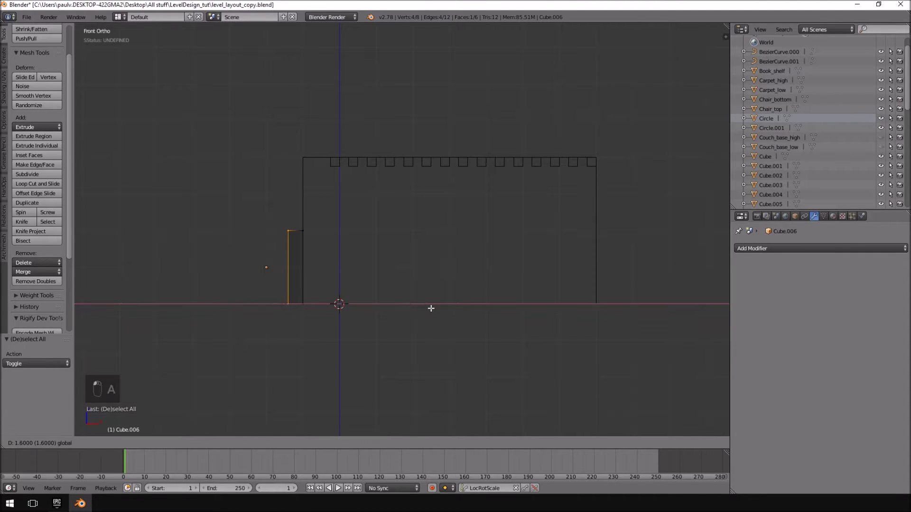
pyautogui.press('a')
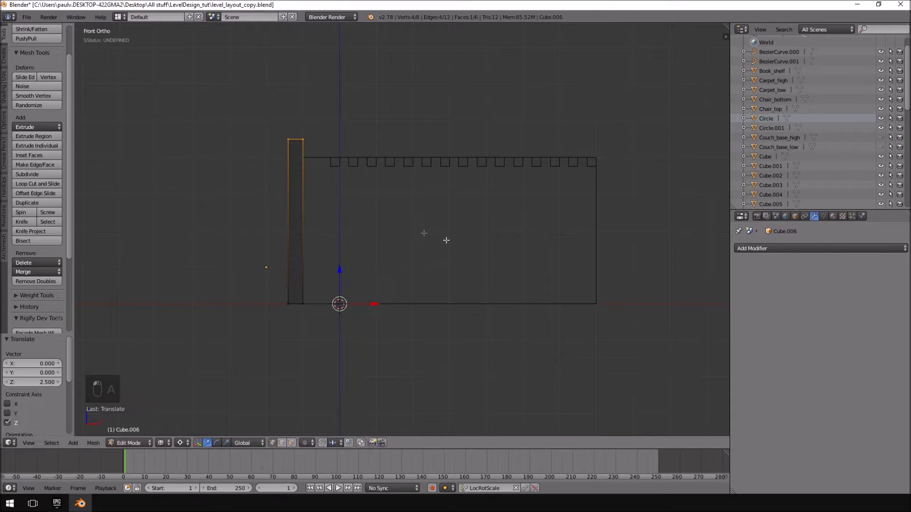
pyautogui.press('KP_1')
pyautogui.press('Tab')
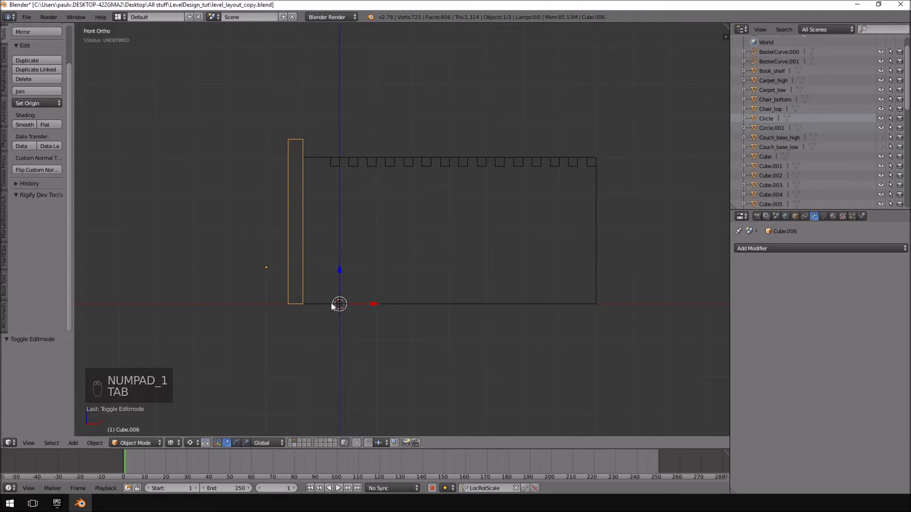
# Duplicate the post, move the copy below the plane and begin reshaping it into a beam.
pyautogui.press('shift+c')
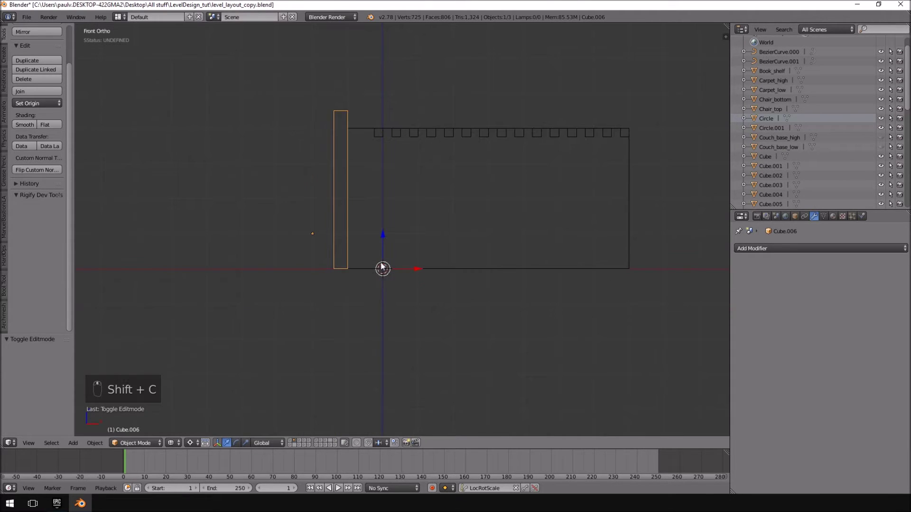
pyautogui.press('shift+d')
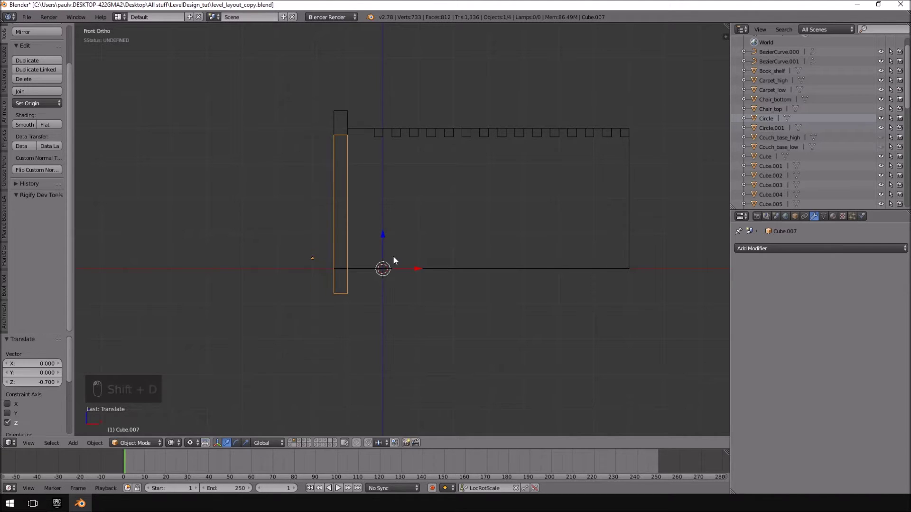
pyautogui.press('r')
pyautogui.press('g')
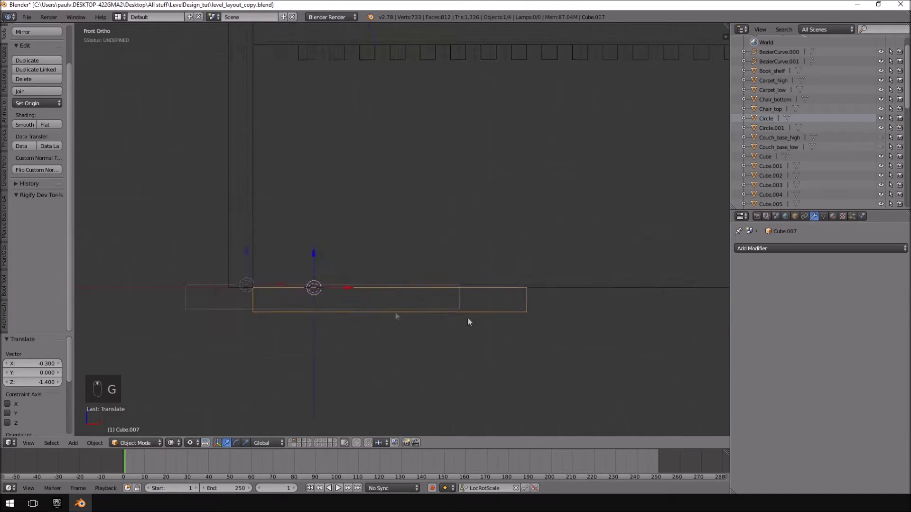
pyautogui.press('Tab')
pyautogui.press('a')
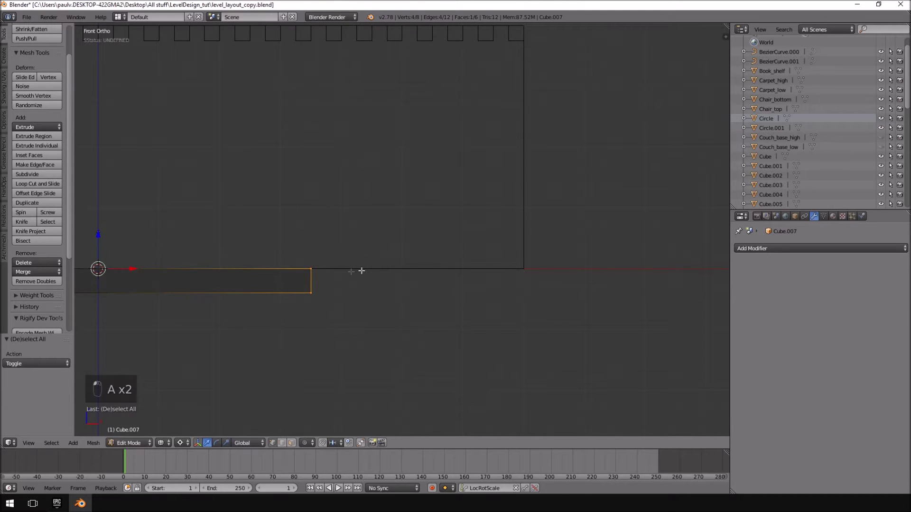
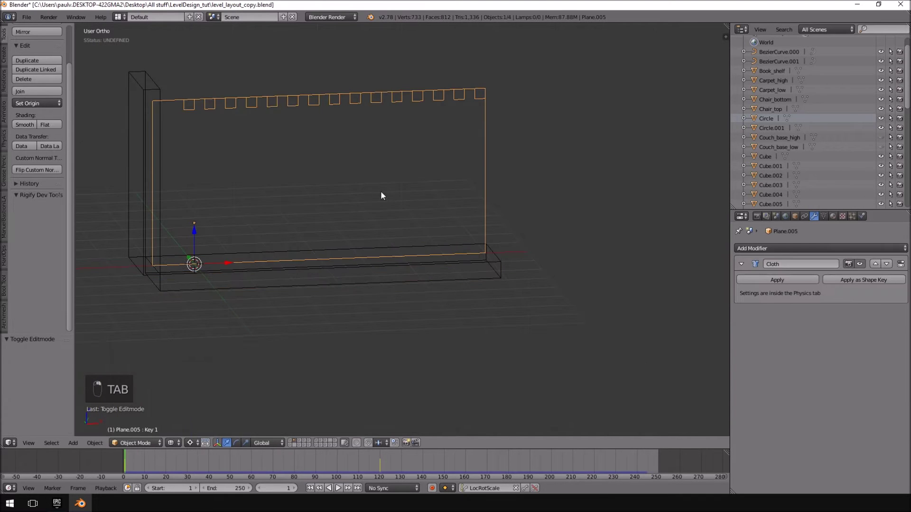
# Snap the 3D cursor to the plane's top-left vertex and scale the plane 1.1 about it into the beam.
pyautogui.press('z')
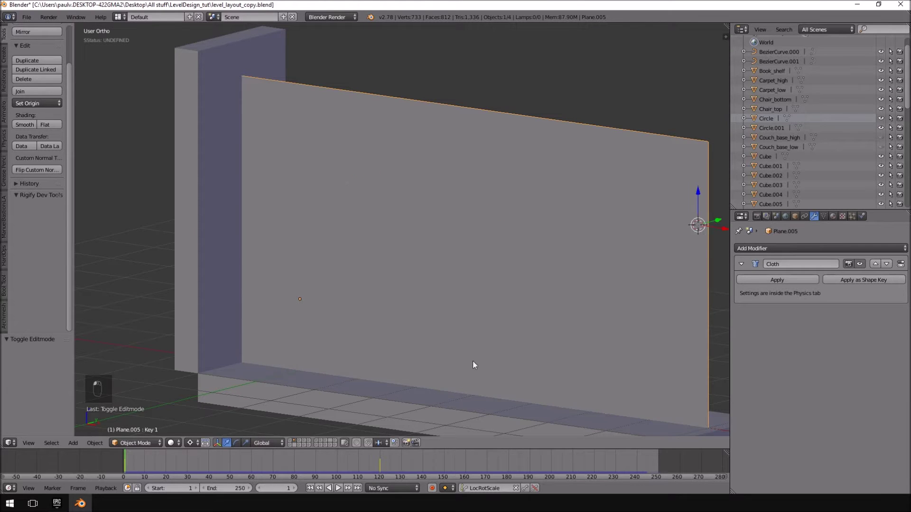
pyautogui.moveTo(411, 236); pyautogui.dragTo(201, 447)
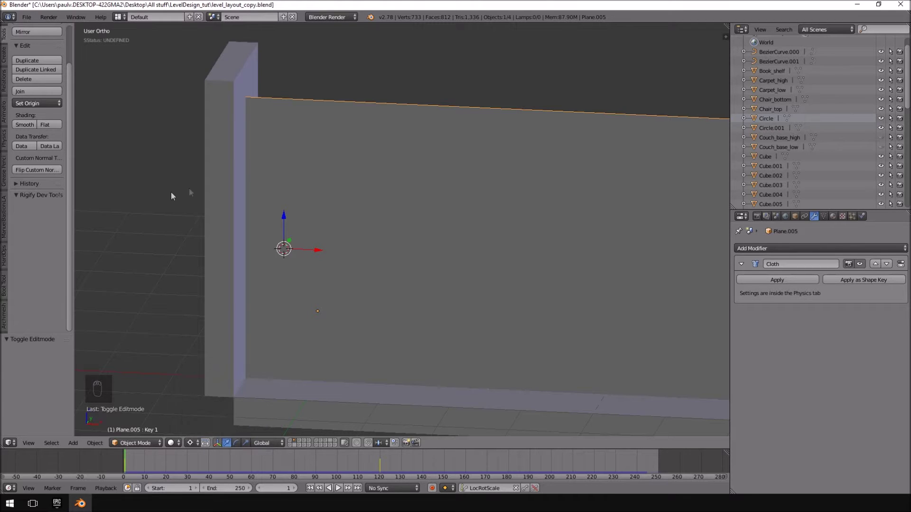
pyautogui.press('z')
pyautogui.press('KP_1')
pyautogui.press('Tab')
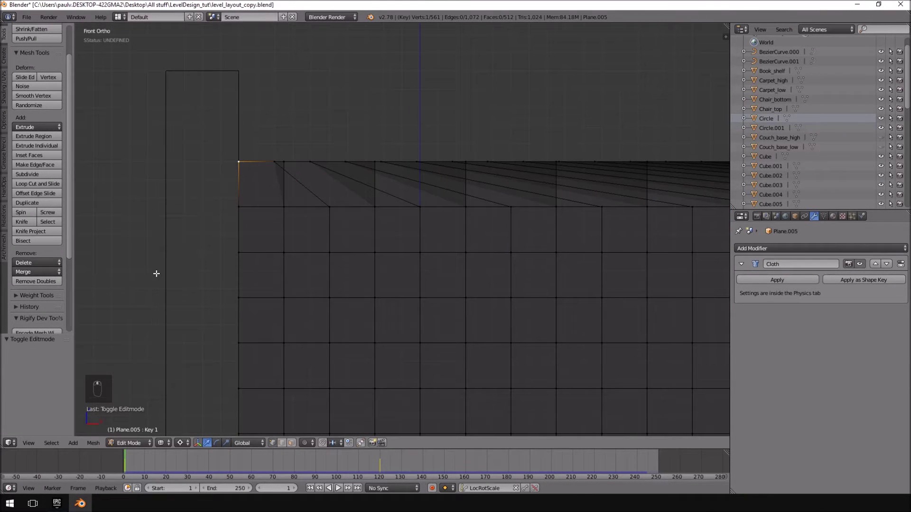
pyautogui.press('shift+s')
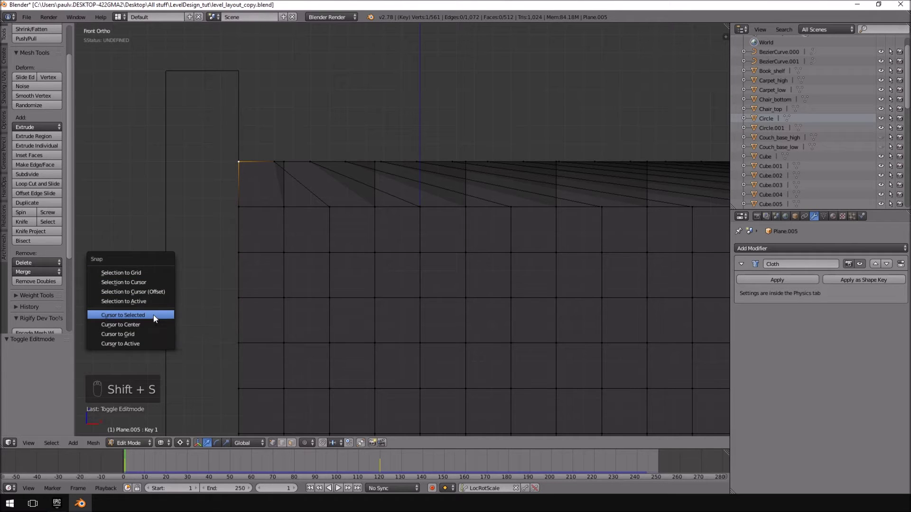
pyautogui.press('Tab')
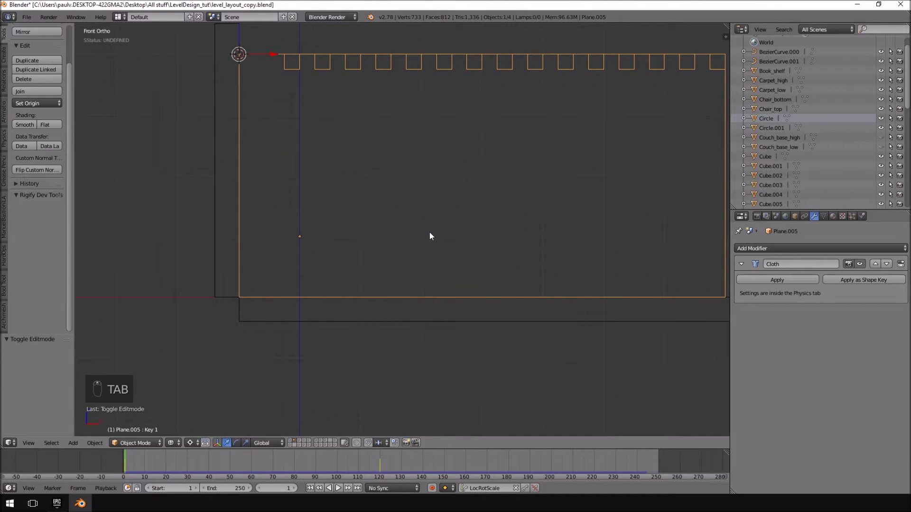
pyautogui.press('s')
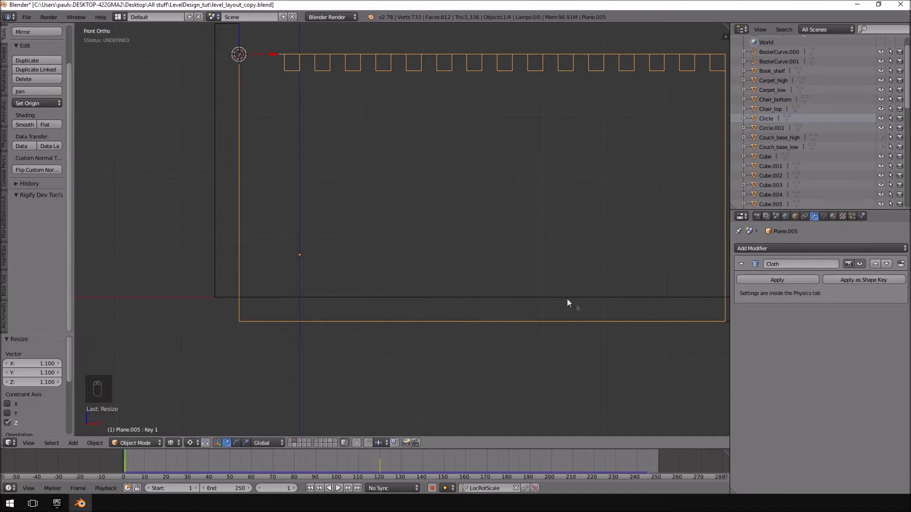
# Check the enlarged plane in wireframe and begin editing the post's geometry.
pyautogui.middleClick(578, 306)
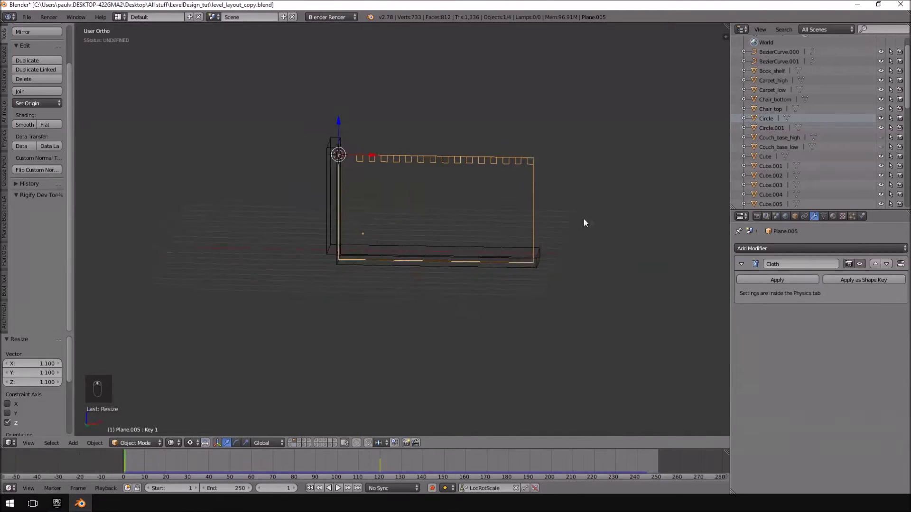
pyautogui.press('KP_1')
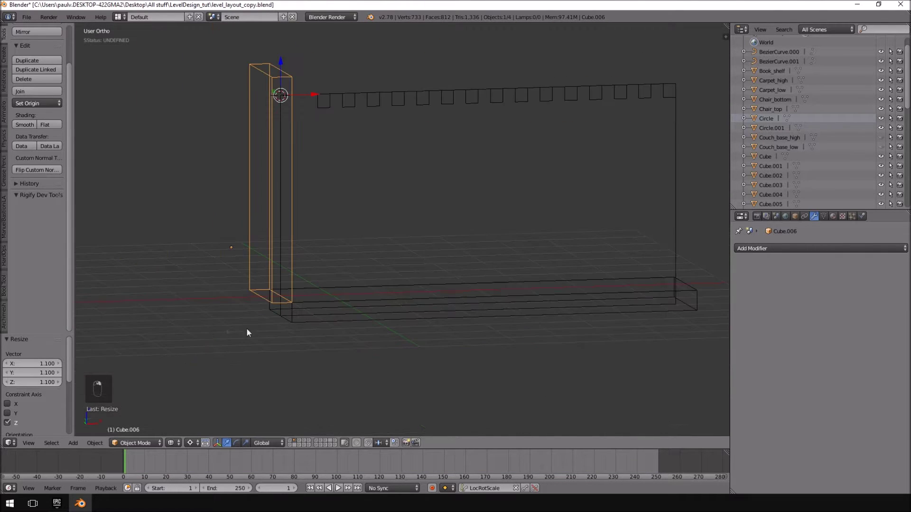
pyautogui.press('Tab')
pyautogui.press('z')
pyautogui.press('KP_1')
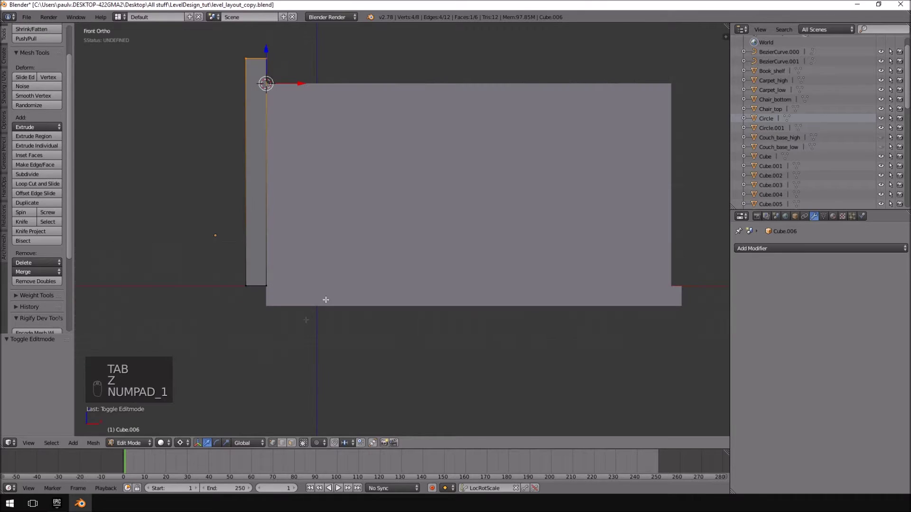
# Play the cloth simulation so the curtain drapes onto the beam, then rewind to frame 1.
pyautogui.press('Tab')
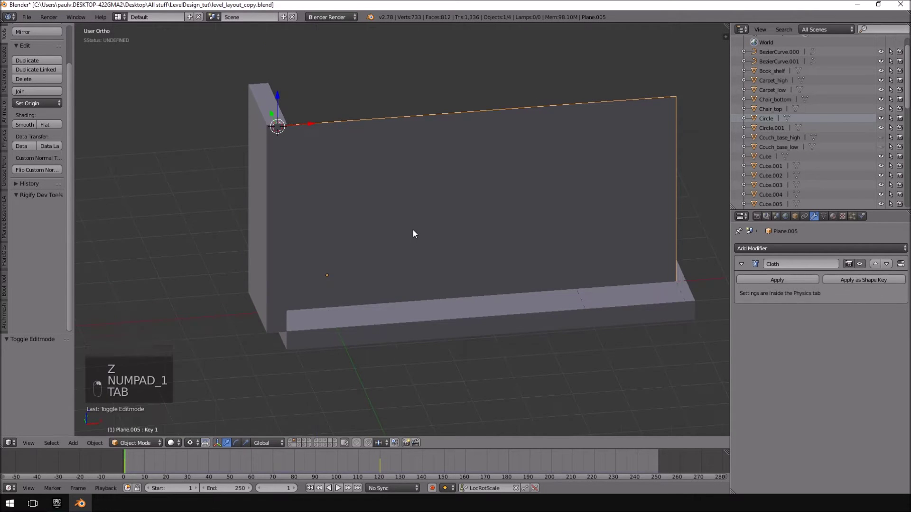
pyautogui.press('alt+a')
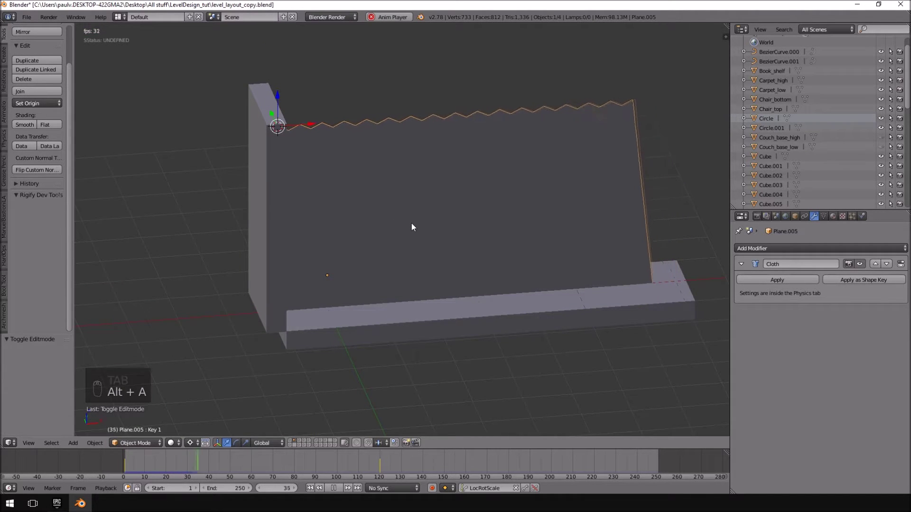
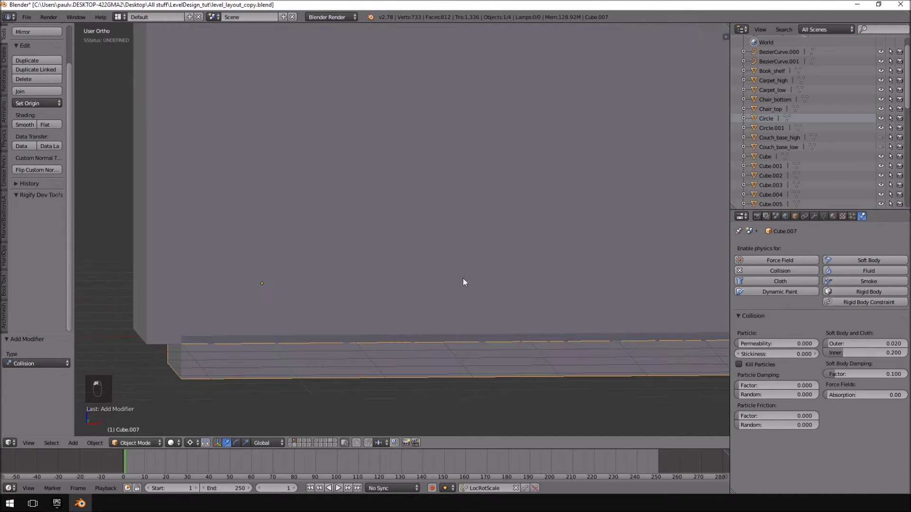
pyautogui.rightClick(500, 217)
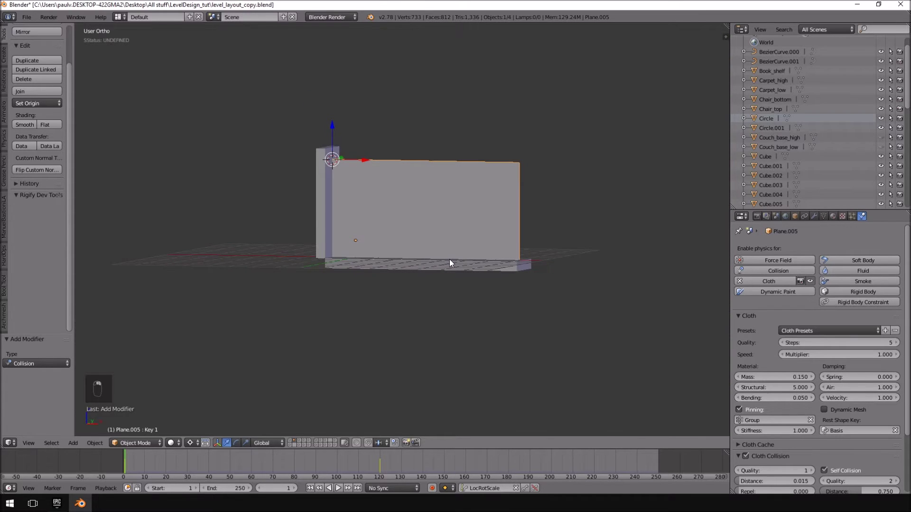
pyautogui.press('alt+a')
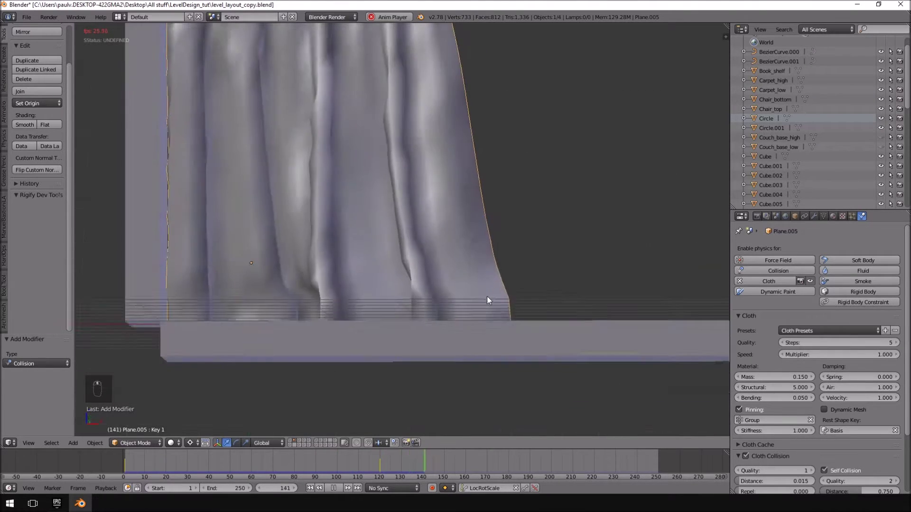
pyautogui.press('z')
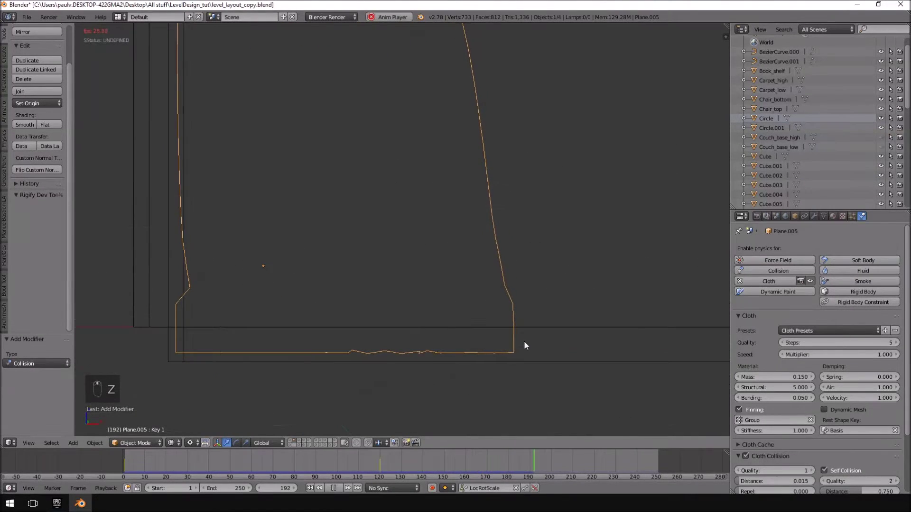
pyautogui.press('KP_1')
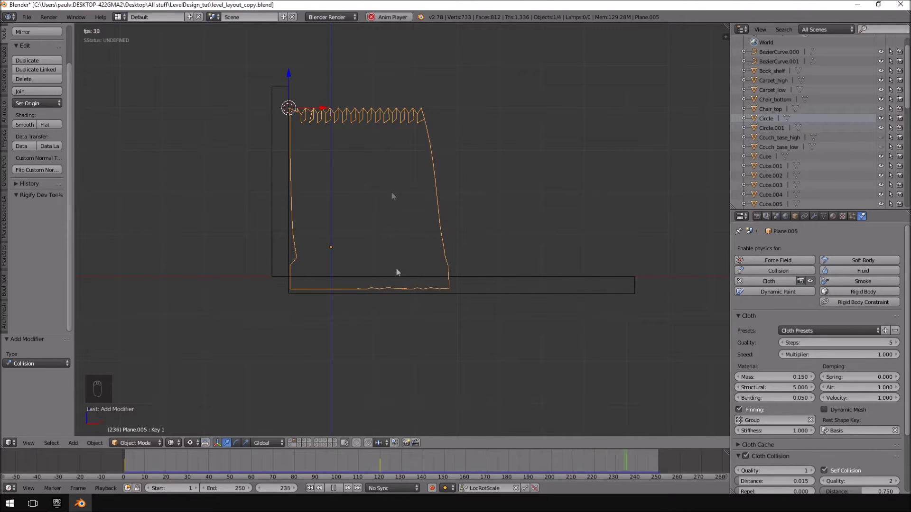
pyautogui.moveTo(321, 482); pyautogui.dragTo(417, 317)
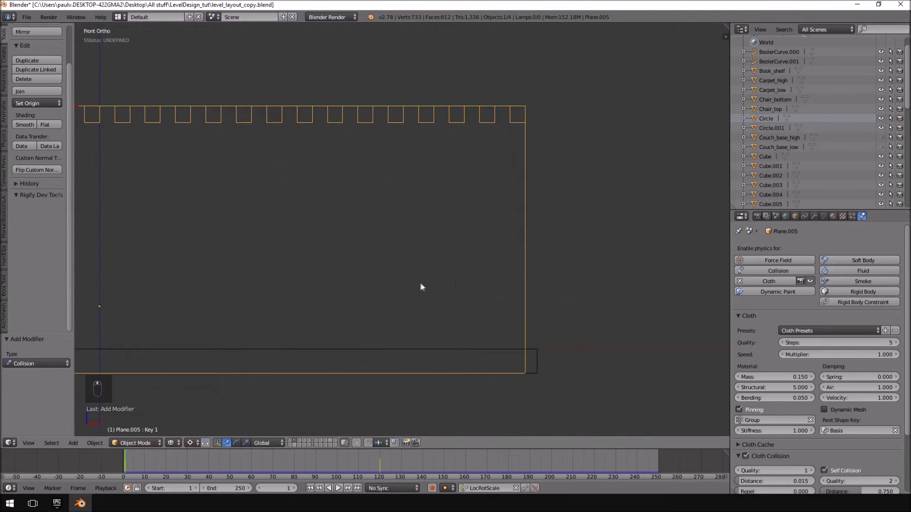
# Keyframe the curtain at frame 1 and slide it 8.6 units right of the post, keying it again.
pyautogui.moveTo(821, 220); pyautogui.dragTo(383, 150)
pyautogui.press('z')
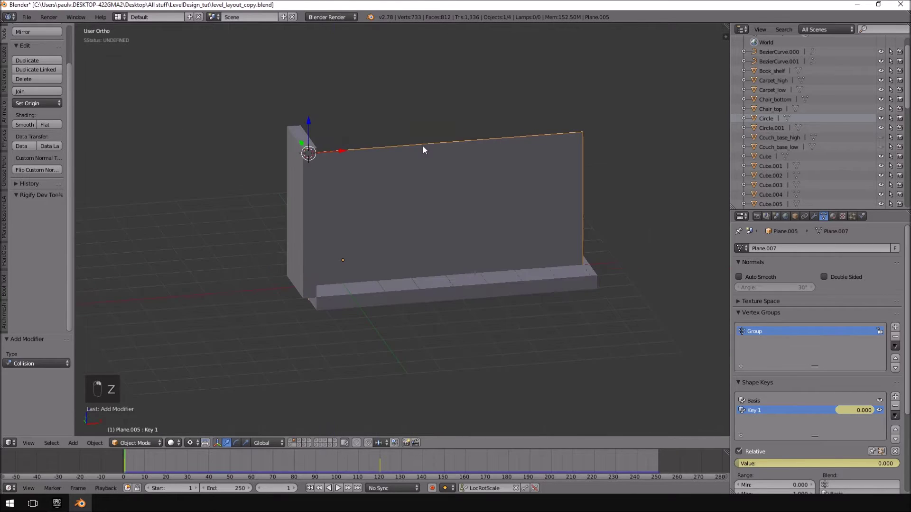
pyautogui.press('KP_1')
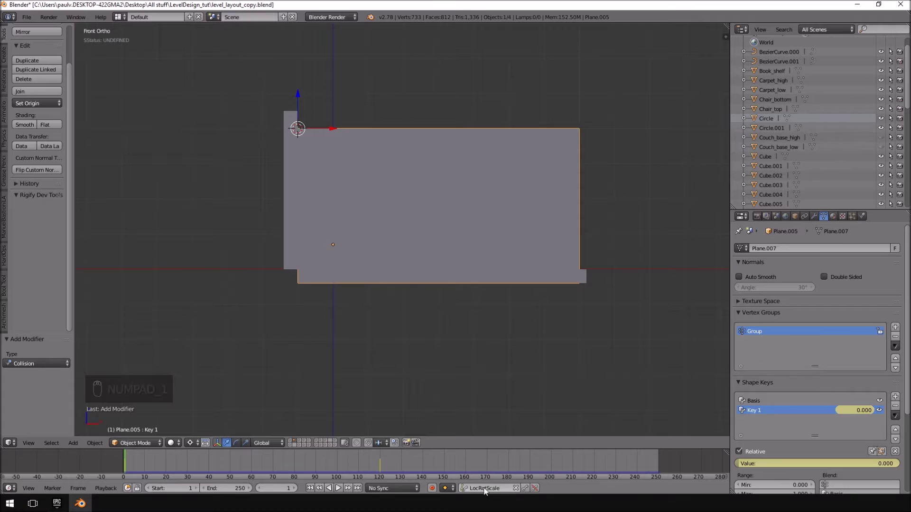
pyautogui.moveTo(497, 489); pyautogui.dragTo(529, 487)
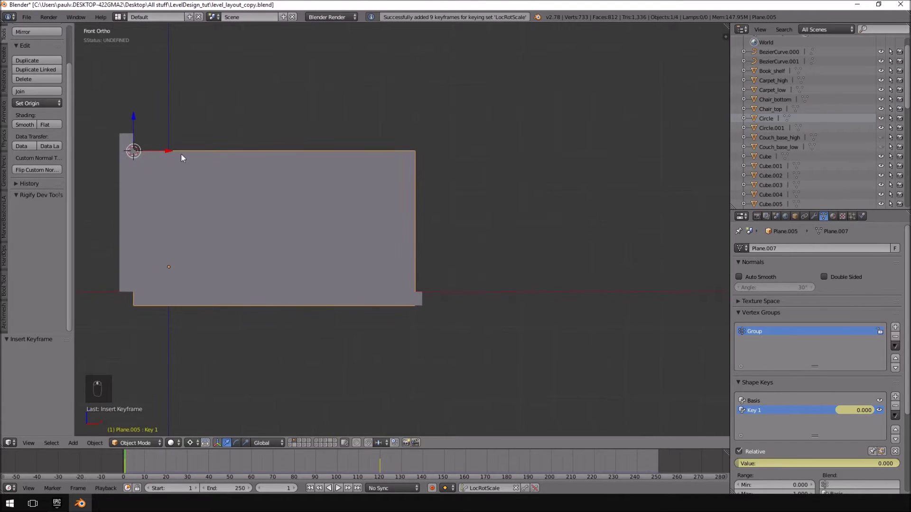
pyautogui.moveTo(171, 151); pyautogui.dragTo(475, 185)
pyautogui.rightClick(475, 185)
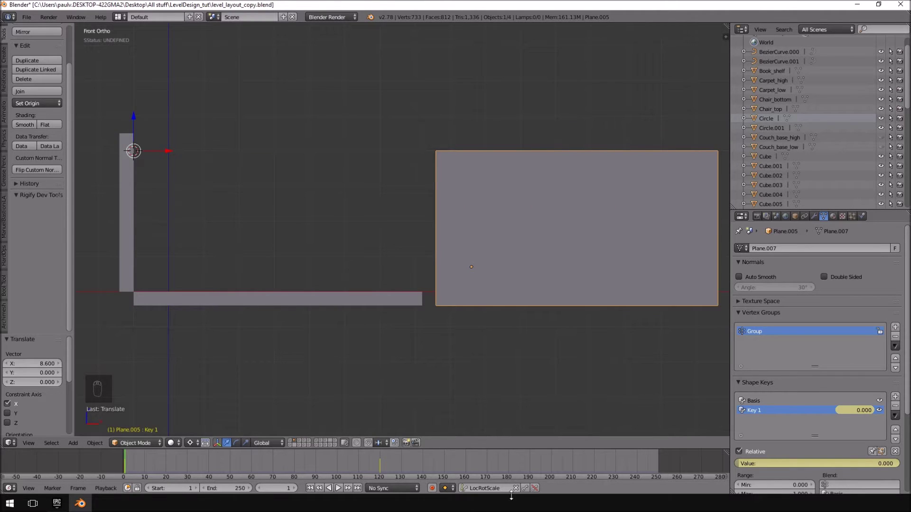
# At frame 120, move the curtain back along X onto the post and insert a LocRotScale keyframe.
pyautogui.moveTo(529, 491); pyautogui.dragTo(127, 469)
pyautogui.click(127, 469)
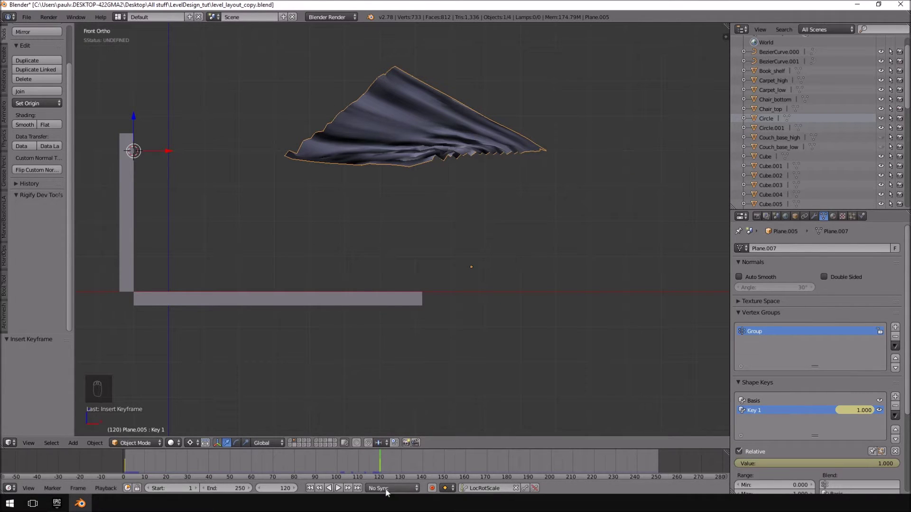
pyautogui.moveTo(383, 460); pyautogui.dragTo(382, 464)
pyautogui.press('z')
pyautogui.moveTo(528, 183); pyautogui.dragTo(474, 178)
pyautogui.press('ctrl+z')
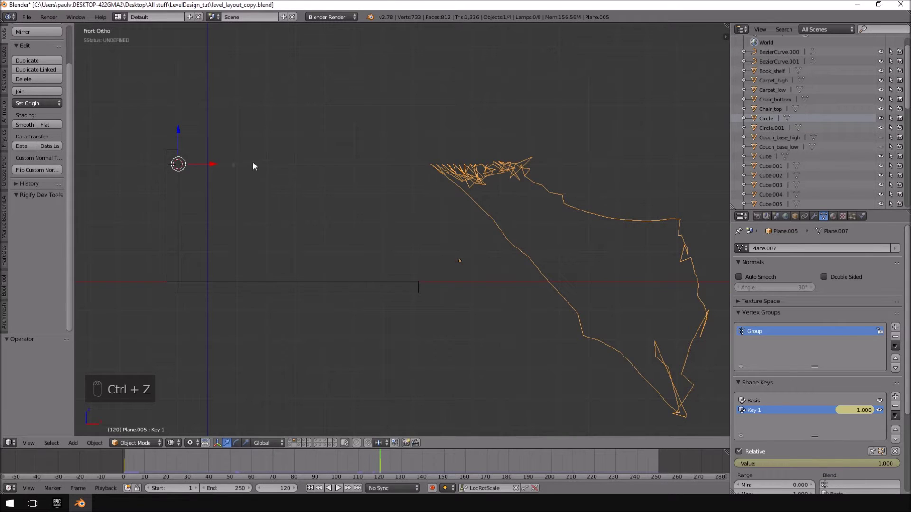
pyautogui.press('ctrl+z')
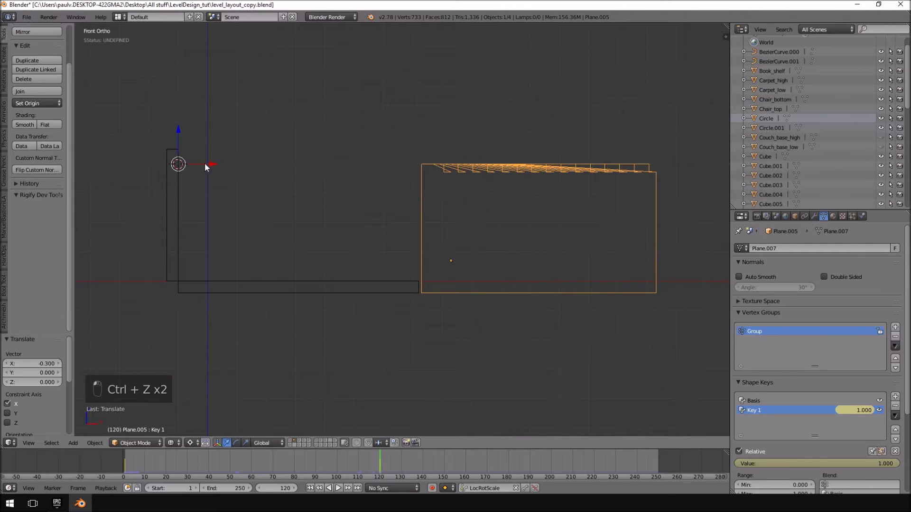
pyautogui.press('ctrl+z')
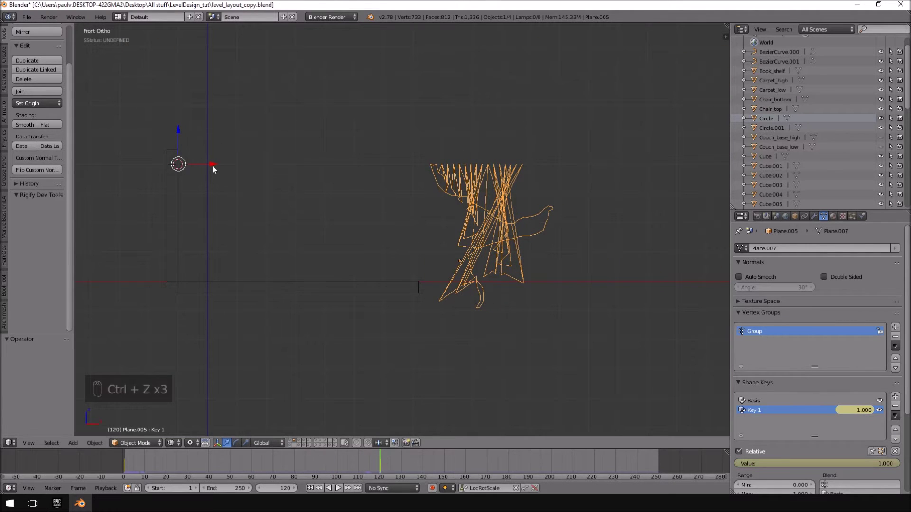
pyautogui.moveTo(217, 168); pyautogui.dragTo(619, 166)
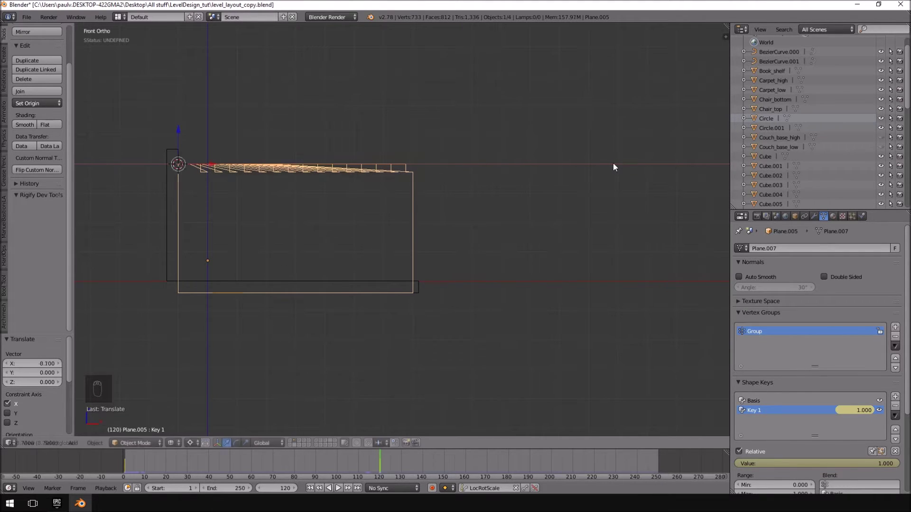
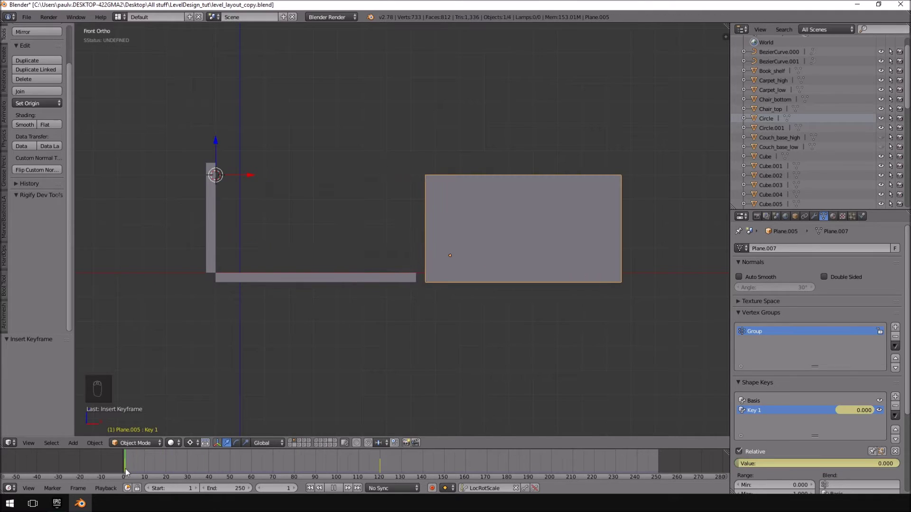
# Set the timeline end to 500 frames, replay the curtain settling into folds, then rewind to frame 1.
pyautogui.press('alt+a')
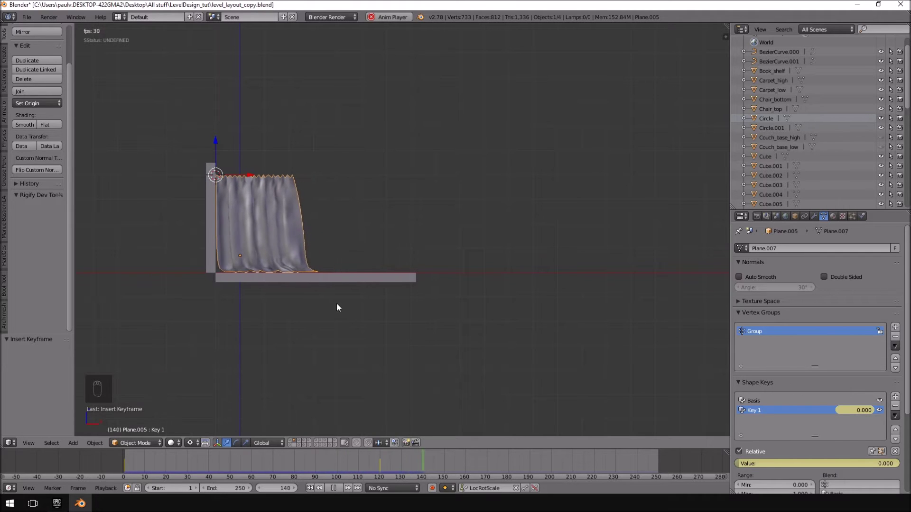
pyautogui.moveTo(334, 304); pyautogui.dragTo(408, 249)
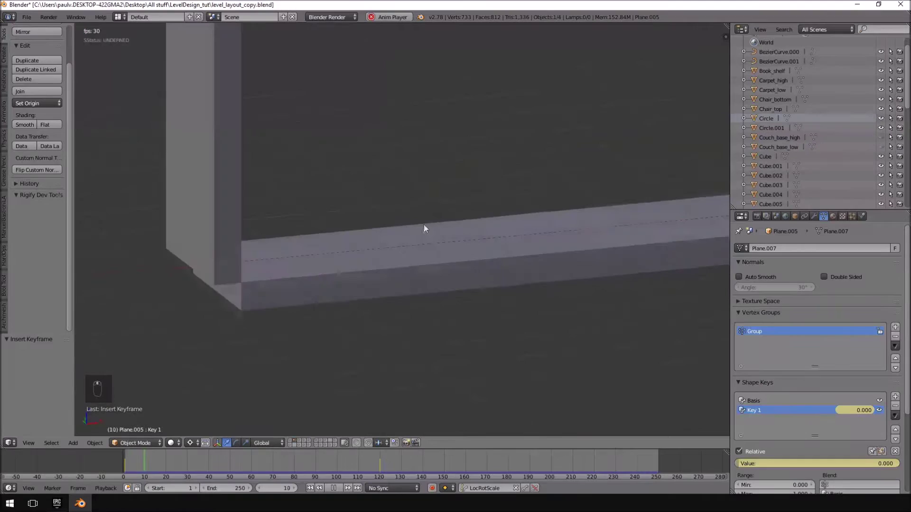
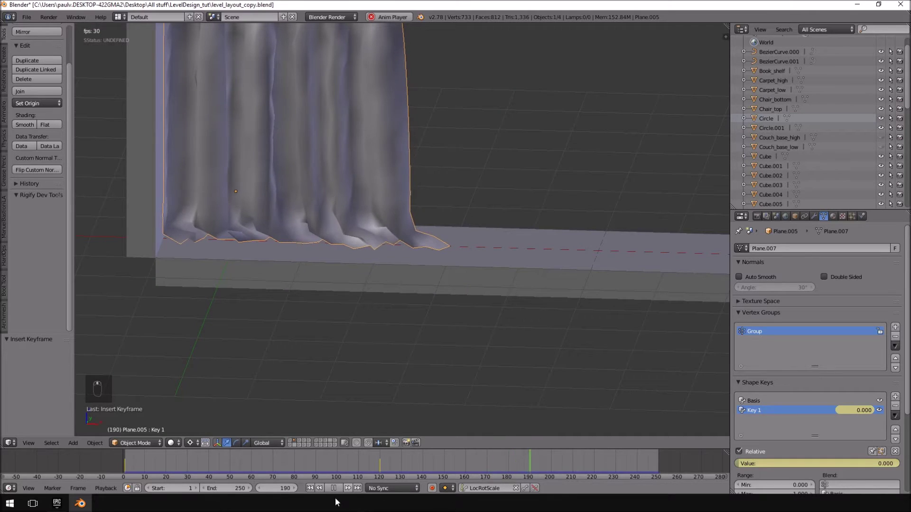
pyautogui.moveTo(335, 489); pyautogui.dragTo(337, 490)
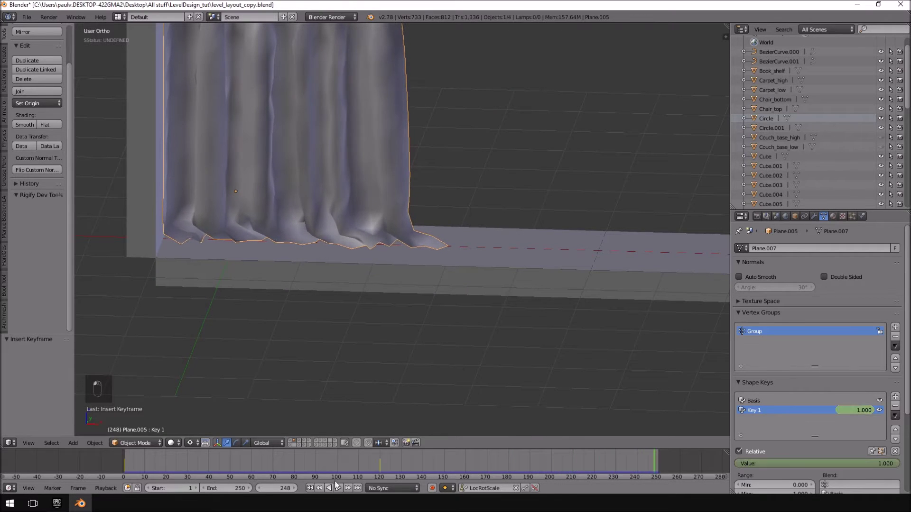
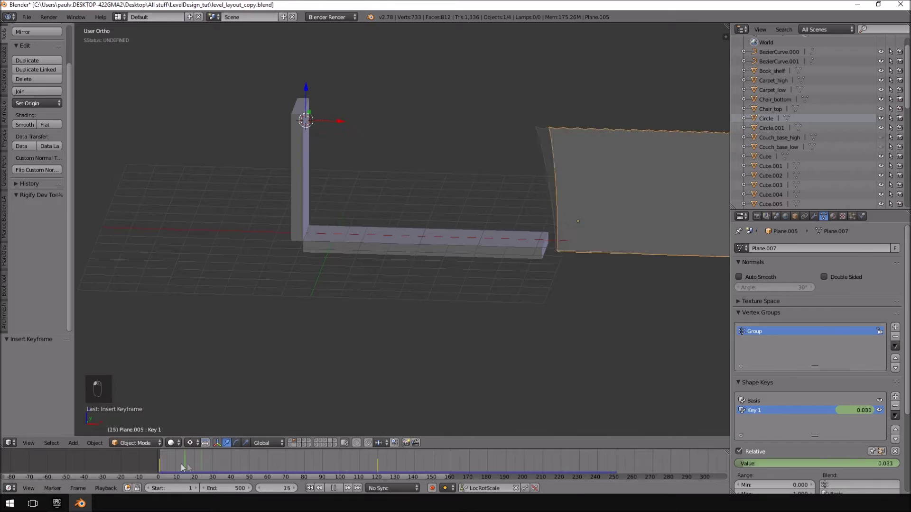
pyautogui.press('alt+a')
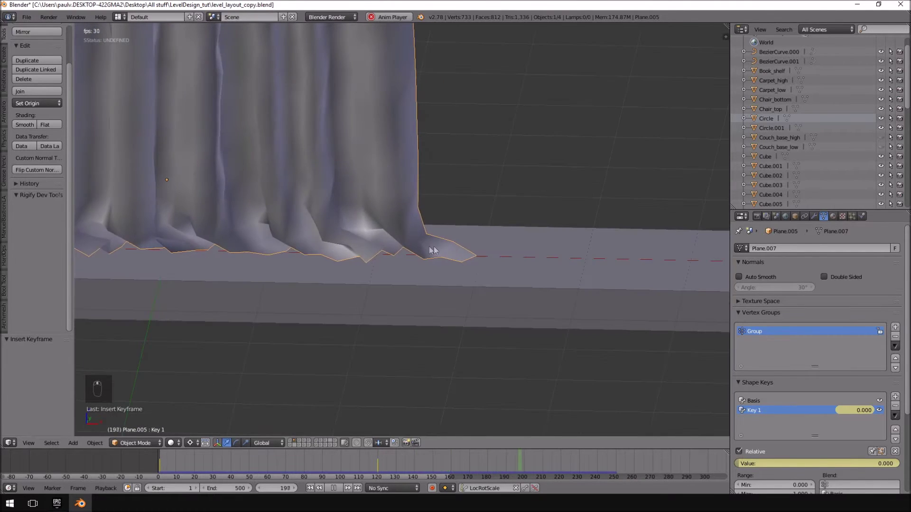
pyautogui.moveTo(439, 252); pyautogui.dragTo(447, 239)
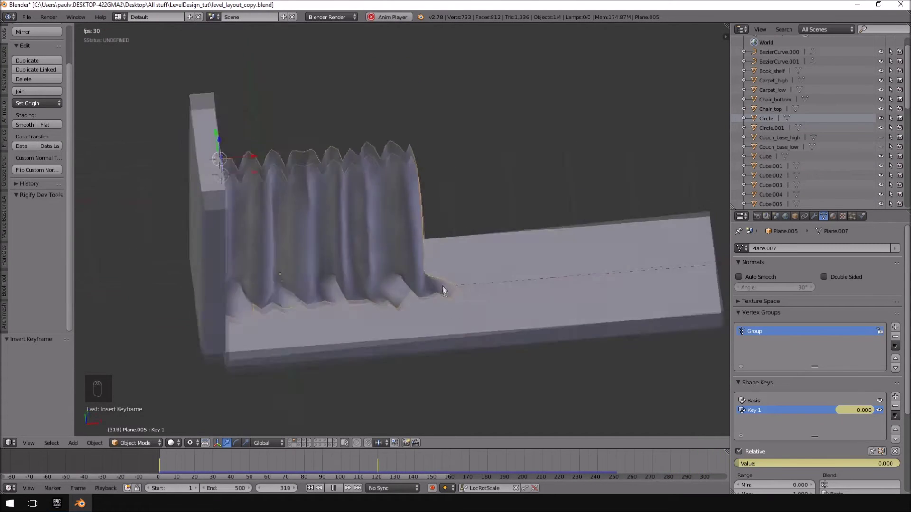
pyautogui.press('KP_1')
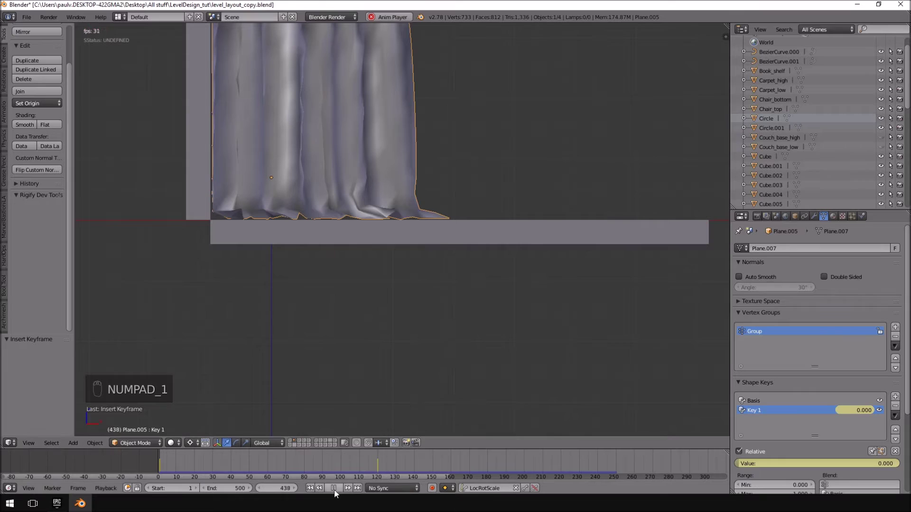
pyautogui.click(313, 491)
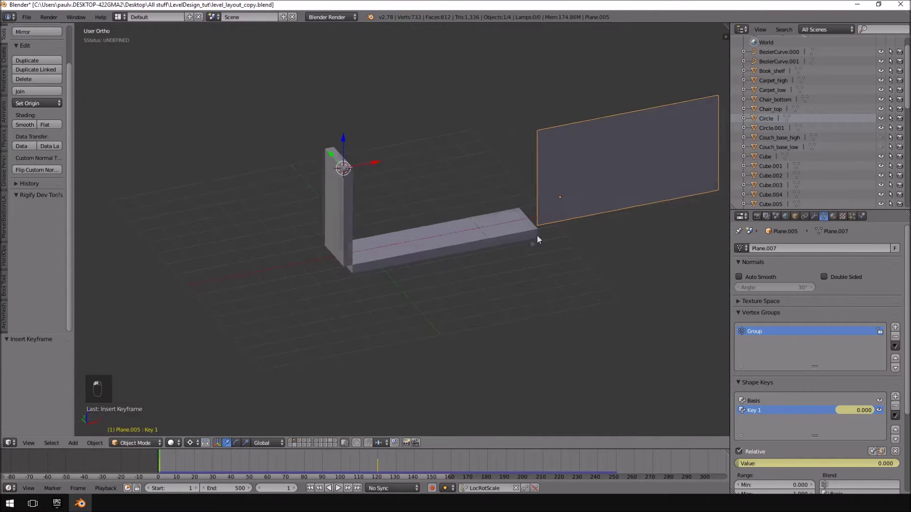
# Add a cube on the beam and scale it into a small flat box in top and front views.
pyautogui.press('a')
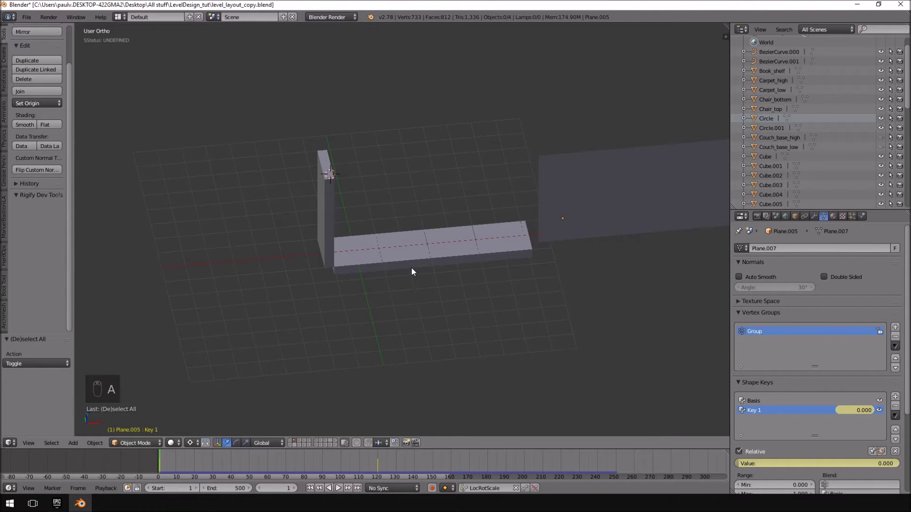
pyautogui.press('shift+c')
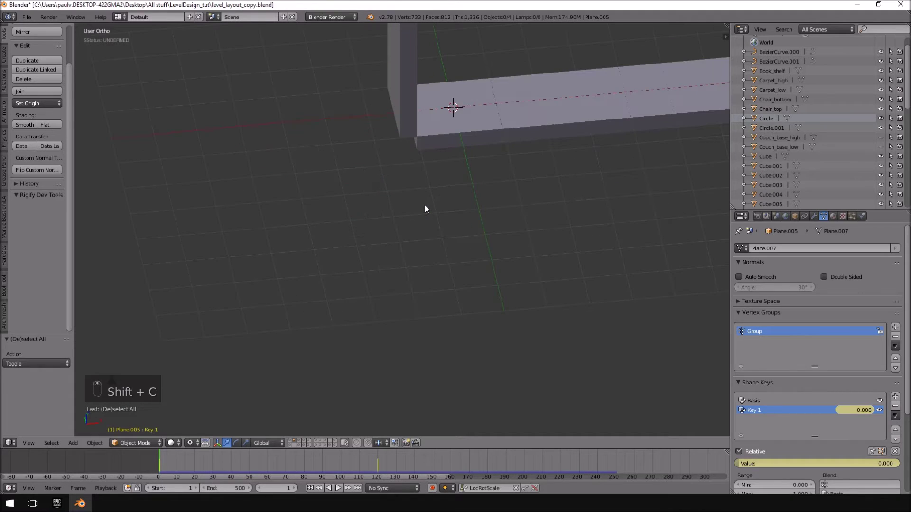
pyautogui.press('shift+a')
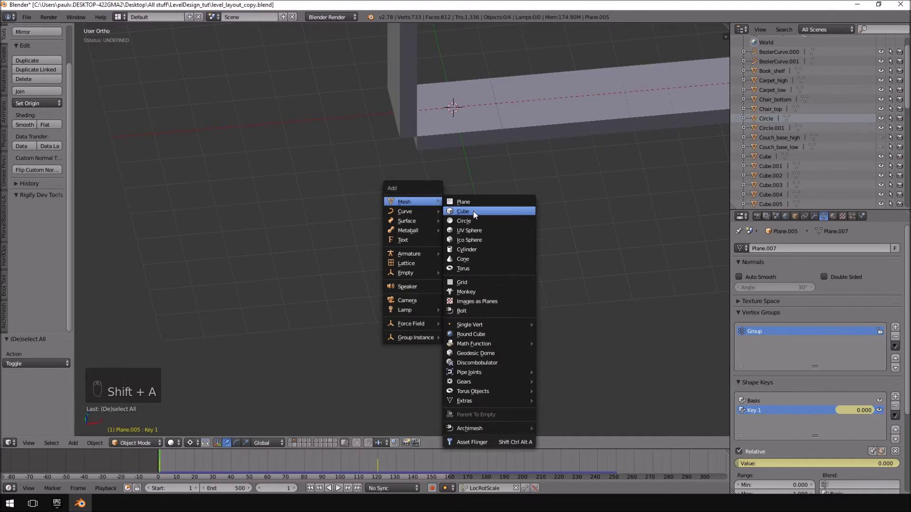
pyautogui.press('KP_7')
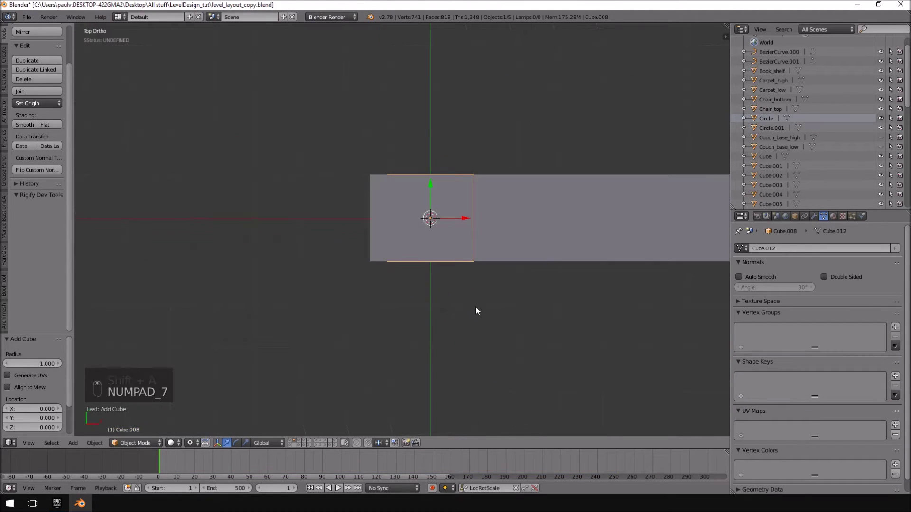
pyautogui.press('s')
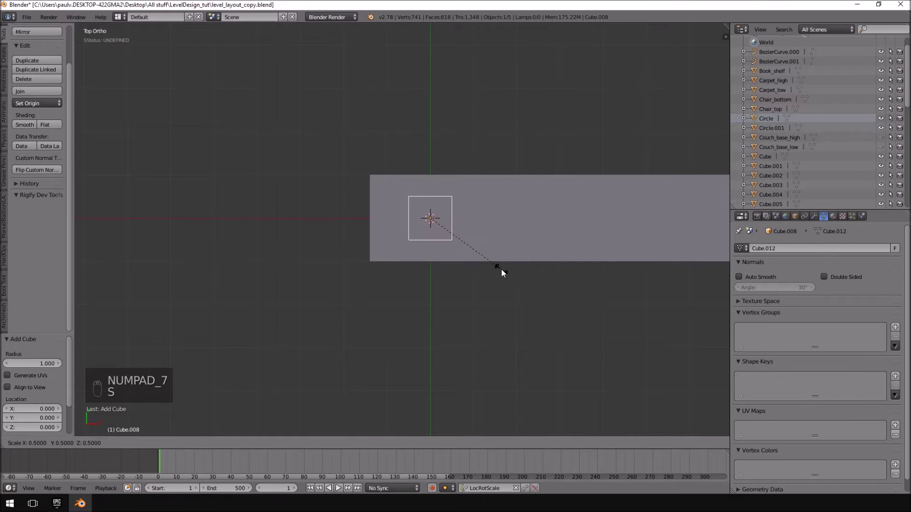
pyautogui.press('KP_1')
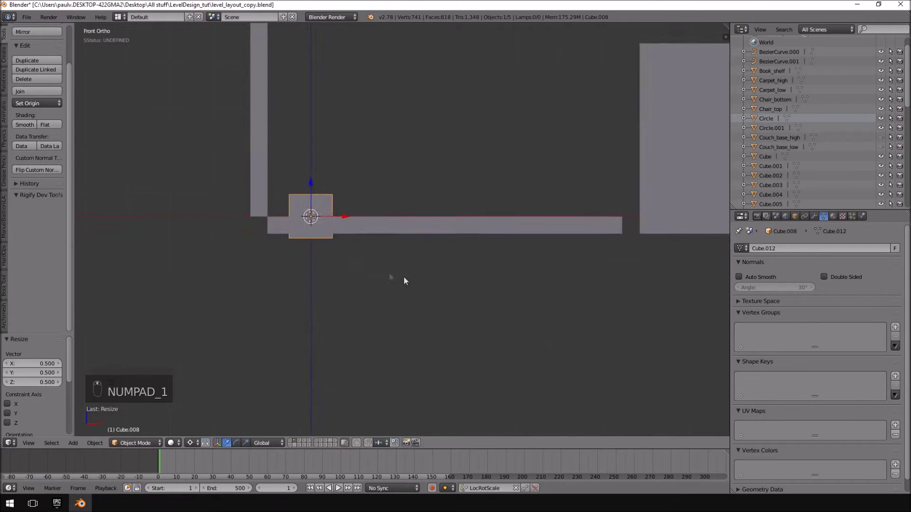
pyautogui.press('s')
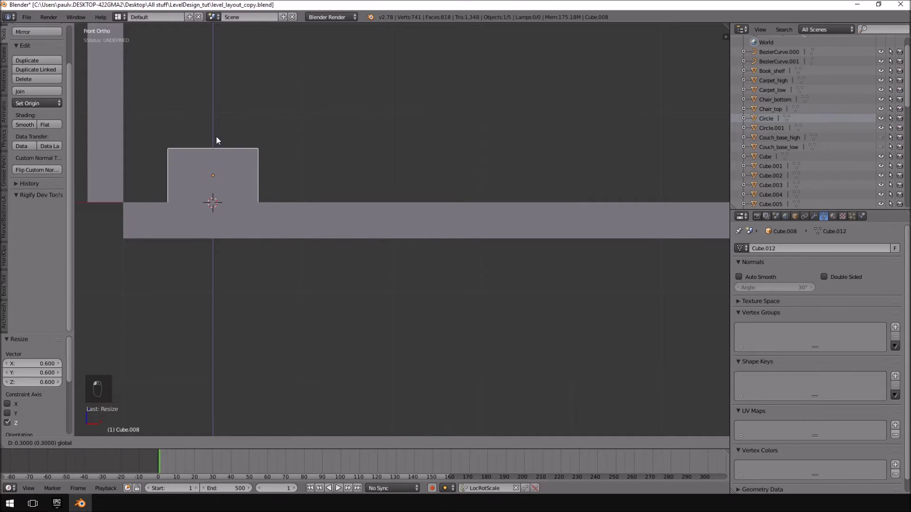
pyautogui.press('s')
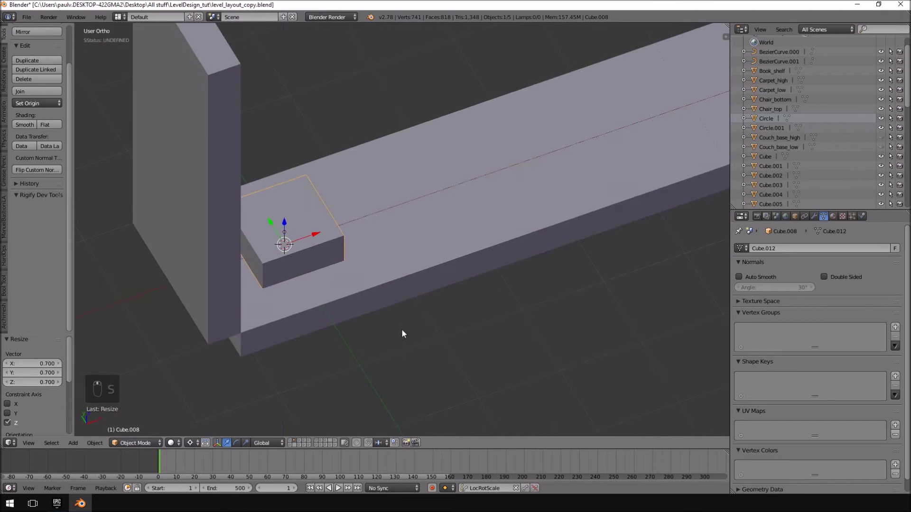
# Stretch the box along its length and shrink its height into a low block beside the post.
pyautogui.press('KP_7')
pyautogui.press('KP_7')
pyautogui.press('s')
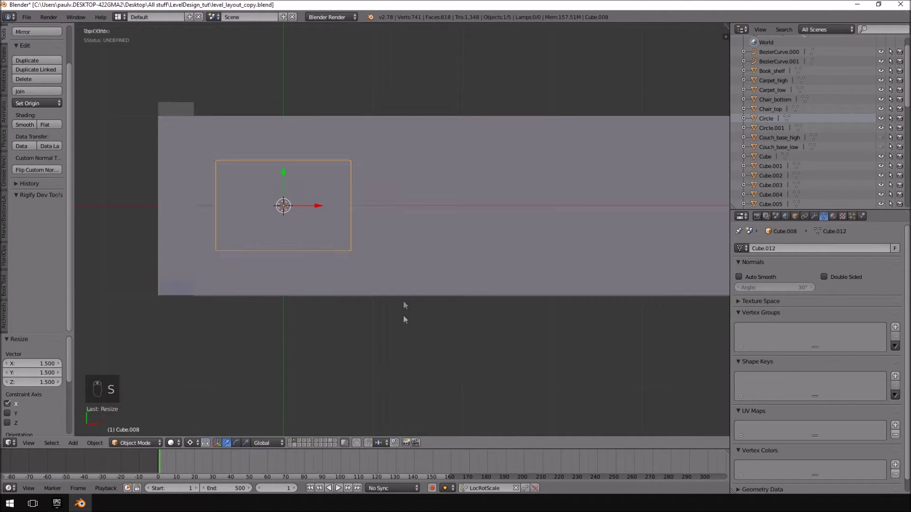
pyautogui.press('s')
pyautogui.press('KP_1')
pyautogui.press('KP_1')
pyautogui.press('s')
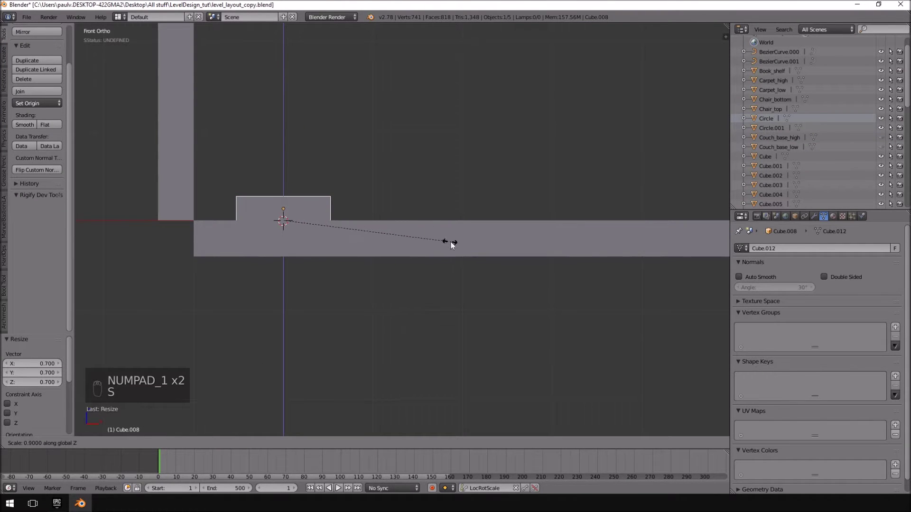
pyautogui.press('z')
pyautogui.press('Tab')
pyautogui.press('z')
pyautogui.press('Tab')
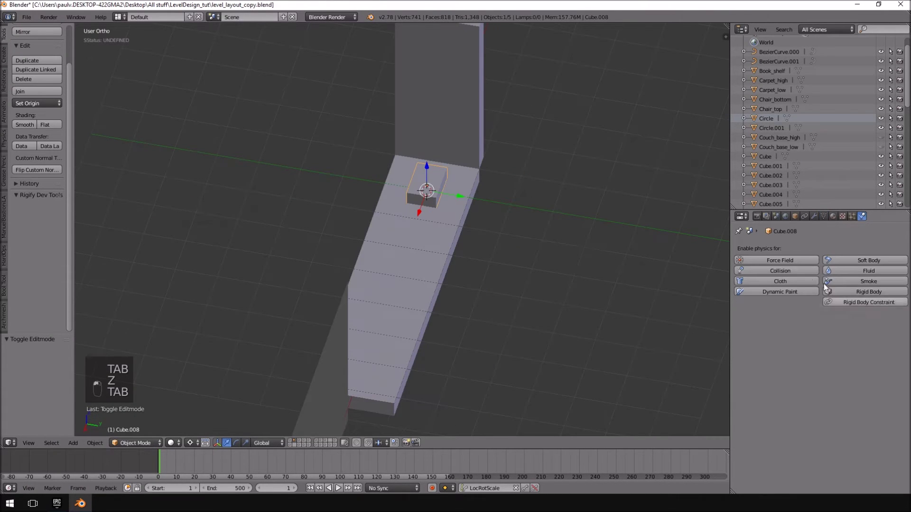
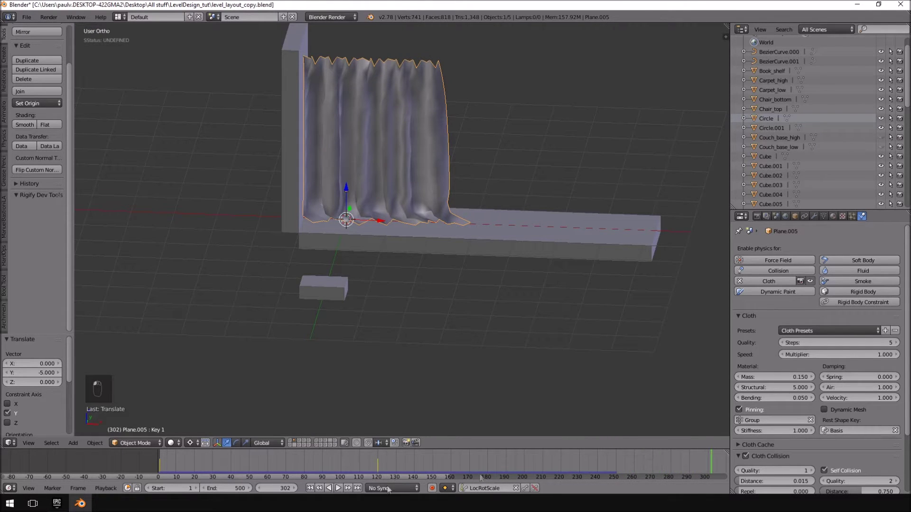
# Scrub the cloth to frame 250, enable Collision physics on Cube.008 and rewind to frame 1.
pyautogui.moveTo(678, 447); pyautogui.dragTo(627, 487)
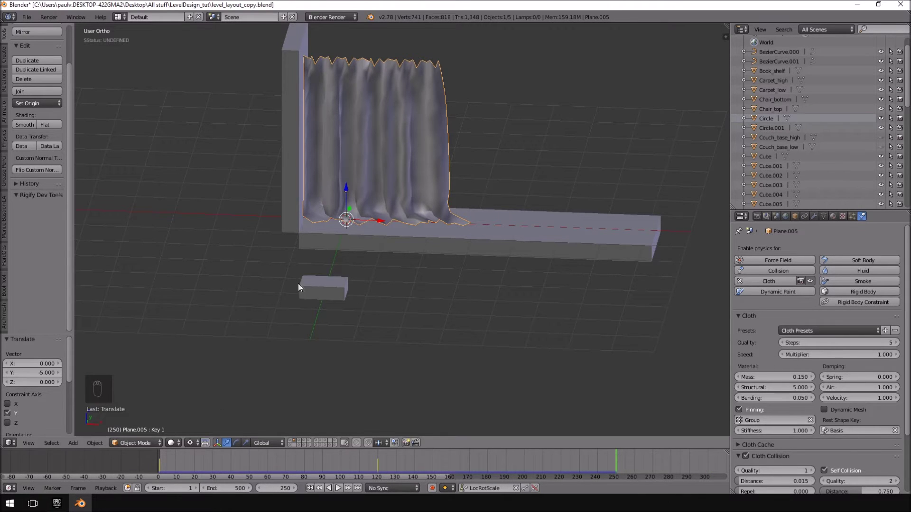
pyautogui.moveTo(322, 292); pyautogui.dragTo(696, 500)
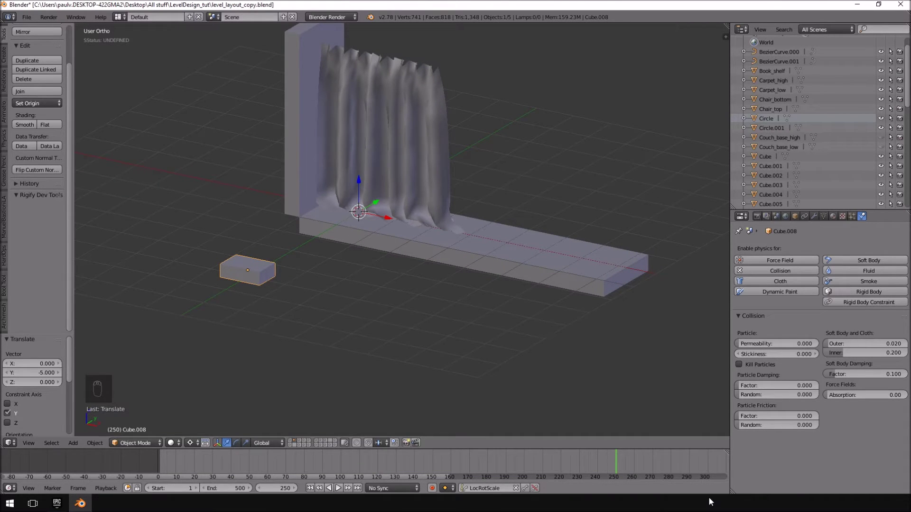
pyautogui.click(244, 283)
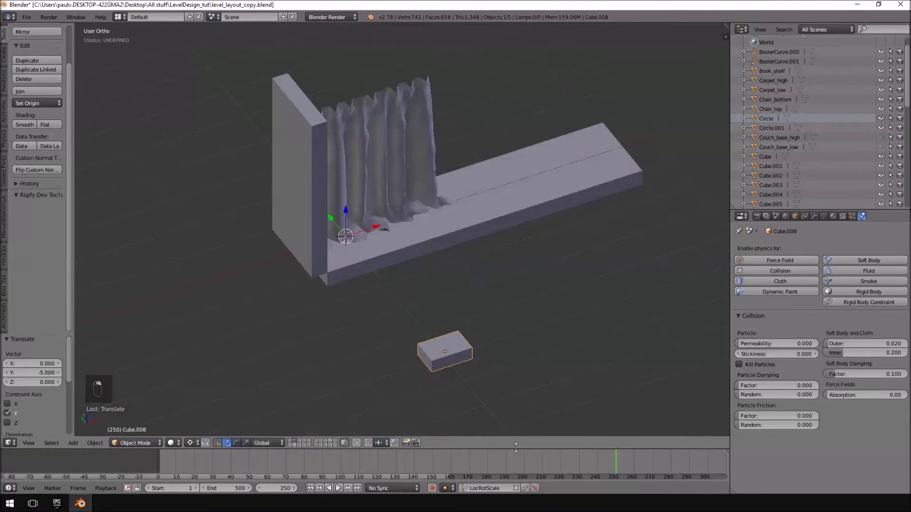
pyautogui.middleClick(594, 468)
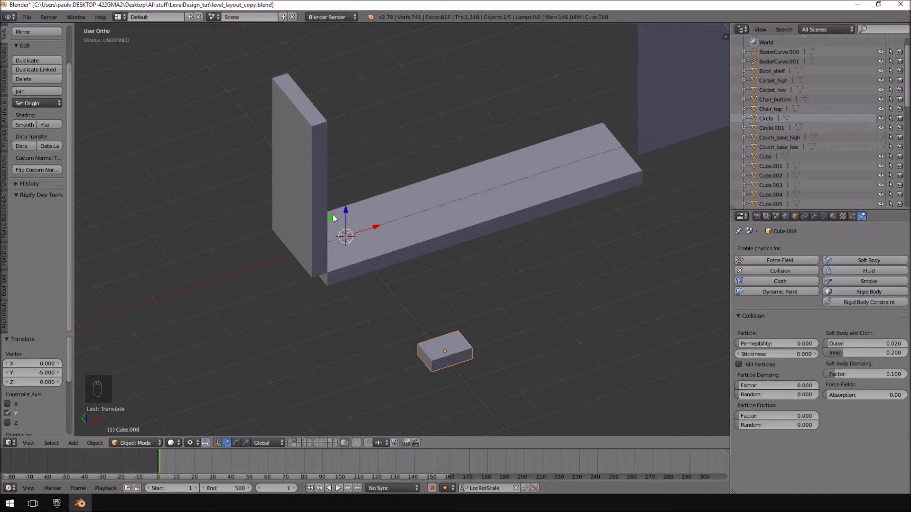
# Rotate the box 25 degrees, move it near the post and play the curtain falling over it.
pyautogui.press('z')
pyautogui.press('z')
pyautogui.press('KP_7')
pyautogui.press('g')
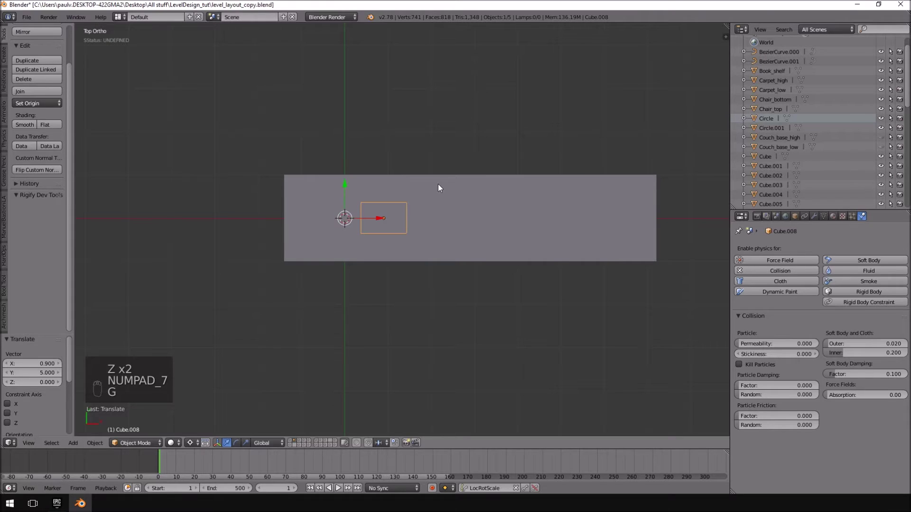
pyautogui.press('r')
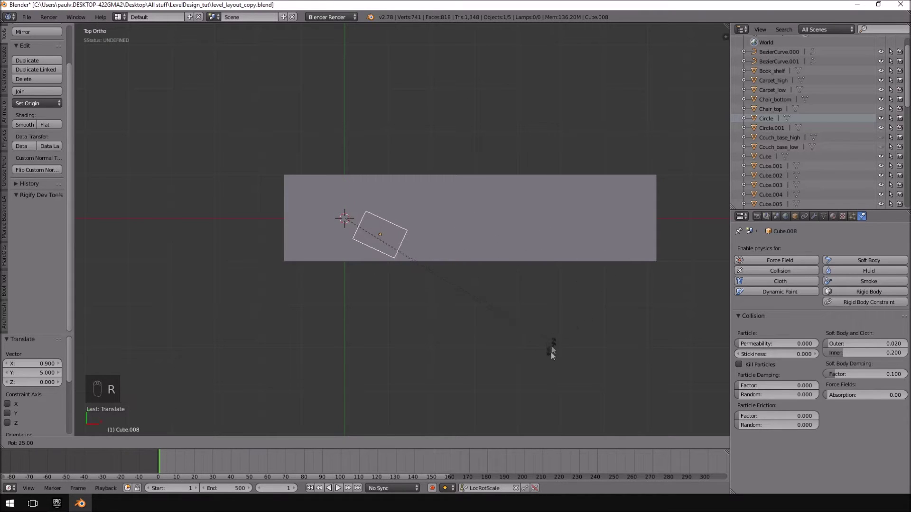
pyautogui.press('g')
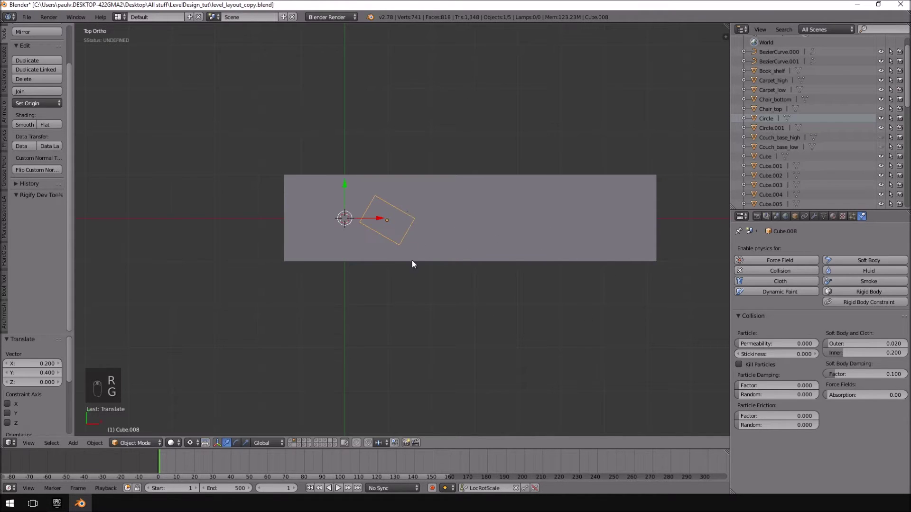
pyautogui.press('KP_1')
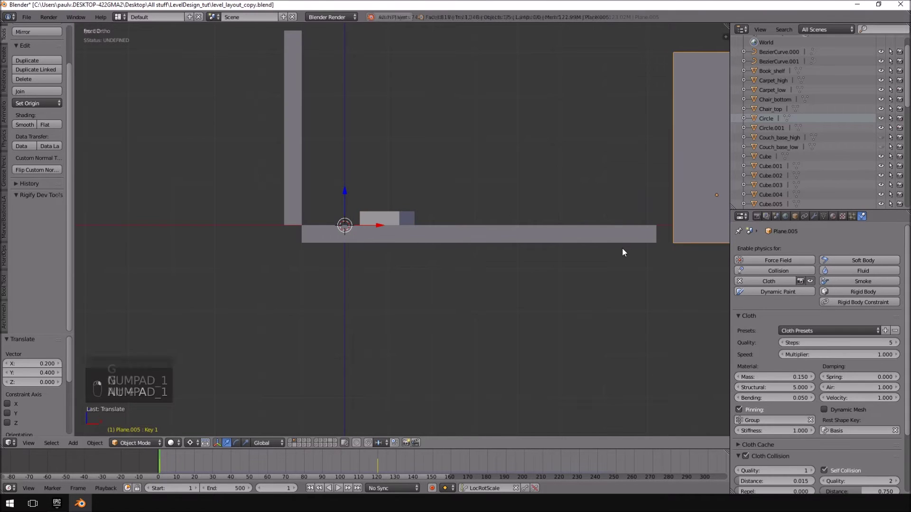
pyautogui.press('alt+a')
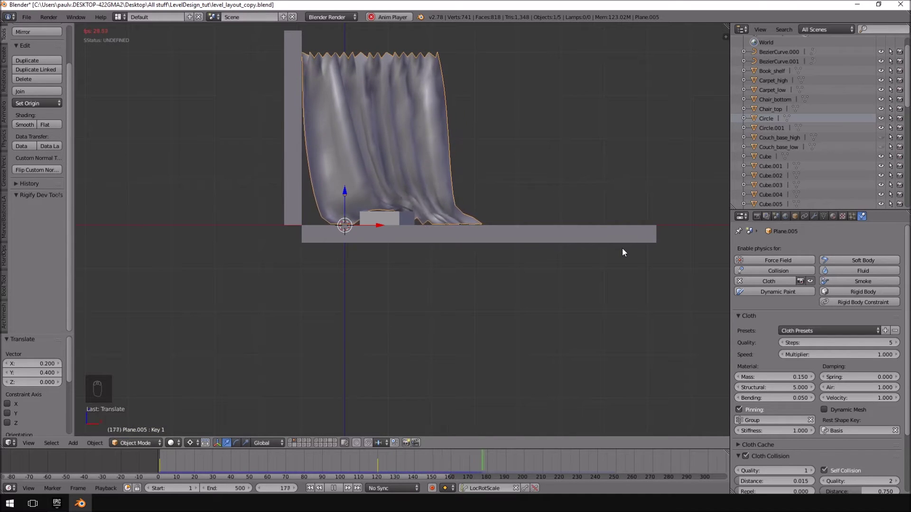
pyautogui.moveTo(452, 230); pyautogui.dragTo(334, 188)
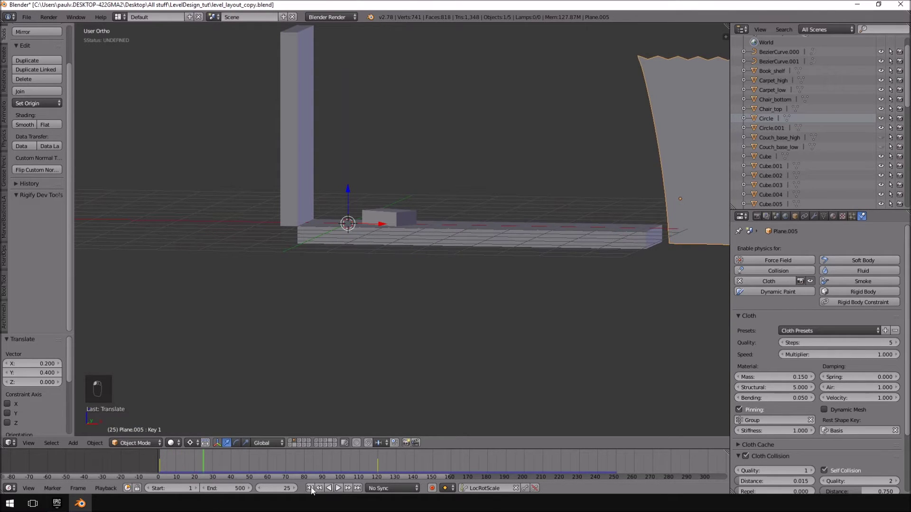
# Rewind to frame 1, rotate the box back -30 degrees square and shift it toward the beam's back edge.
pyautogui.click(462, 191)
pyautogui.middleClick(397, 220)
pyautogui.press('KP_7')
pyautogui.middleClick(398, 215)
pyautogui.press('g')
pyautogui.press('r')
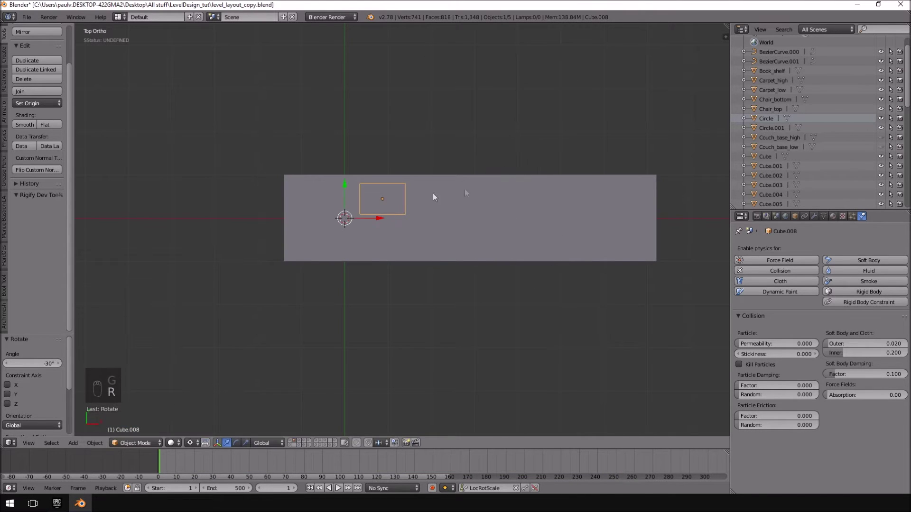
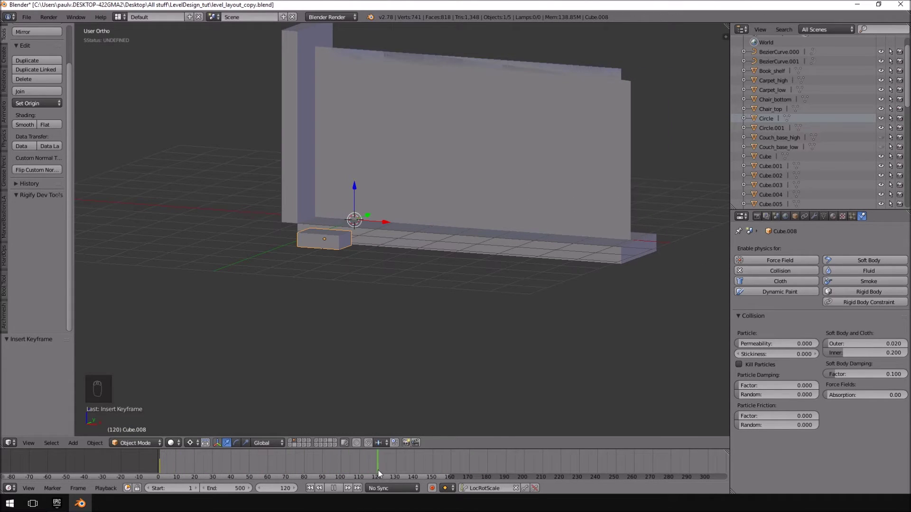
# Key the box's location at frame 120, move it along Y under the curtain and key it at frame 150.
pyautogui.click(524, 492)
pyautogui.moveTo(333, 228); pyautogui.dragTo(339, 486)
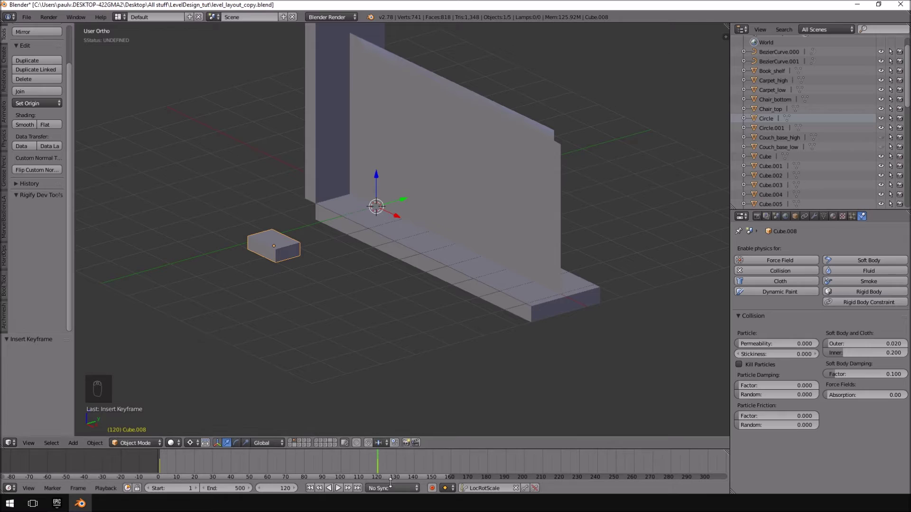
pyautogui.moveTo(383, 462); pyautogui.dragTo(477, 462)
pyautogui.moveTo(410, 195); pyautogui.dragTo(382, 469)
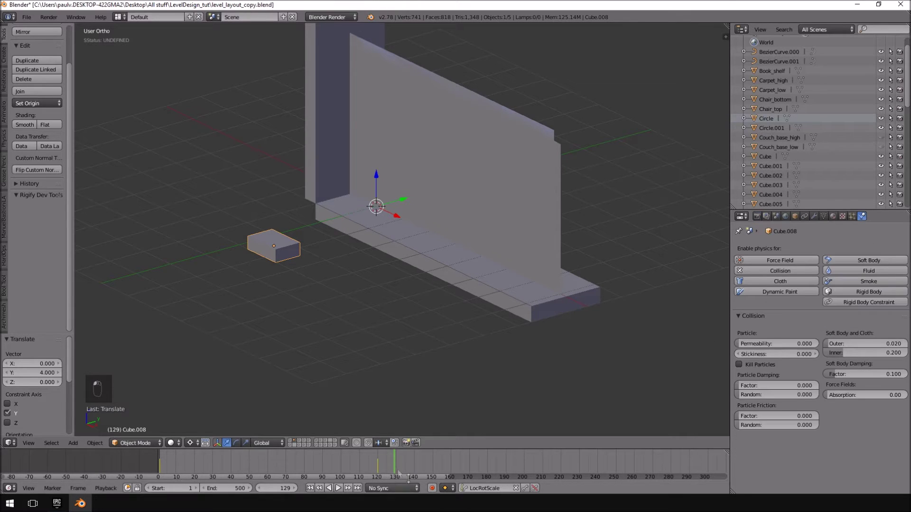
pyautogui.moveTo(380, 467); pyautogui.dragTo(398, 467)
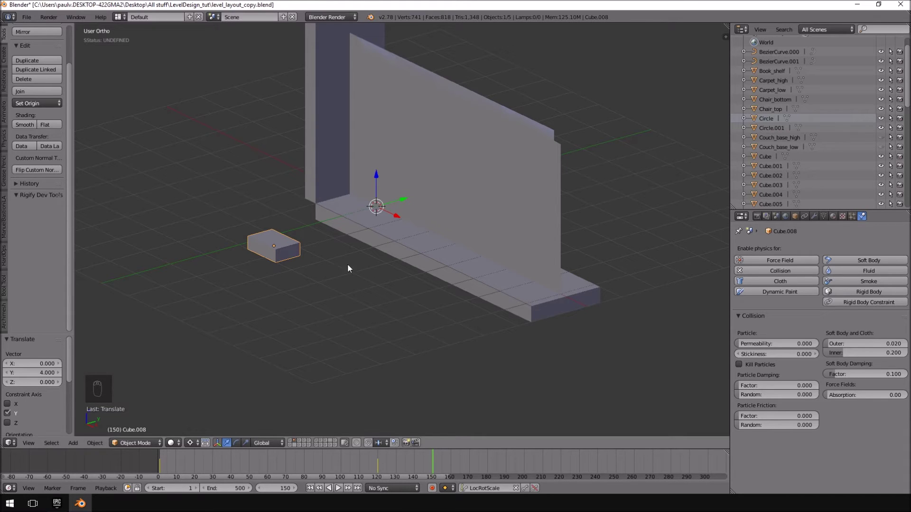
pyautogui.moveTo(405, 200); pyautogui.dragTo(362, 242)
pyautogui.press('KP_7')
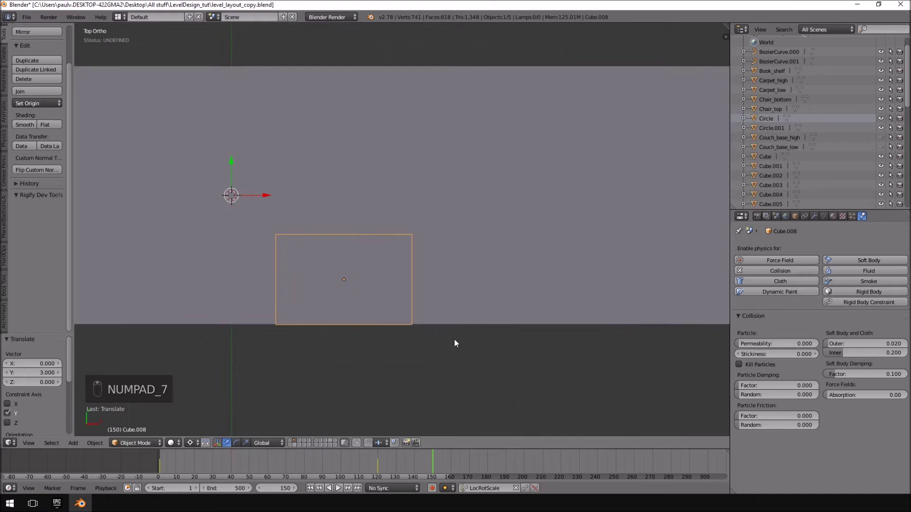
pyautogui.press('r')
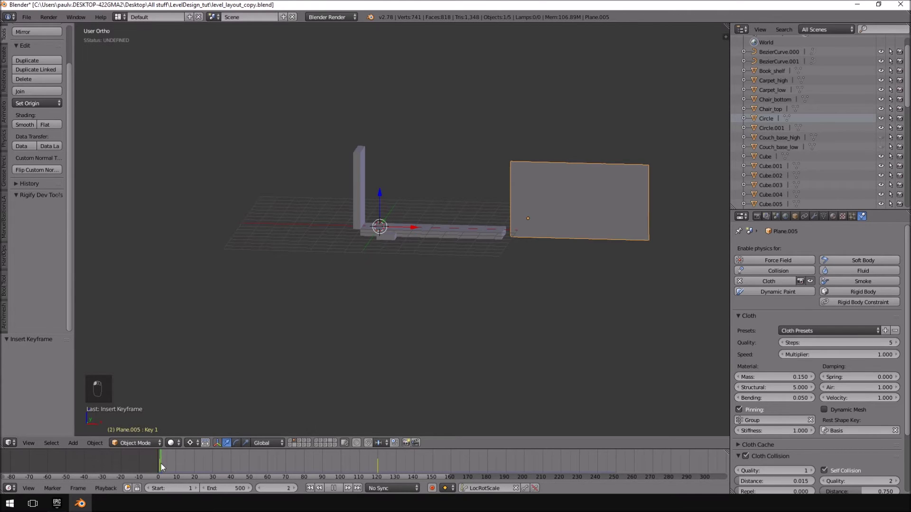
# Play the animation and inspect the curtain draping over the gliding box from several angles.
pyautogui.press('alt+a')
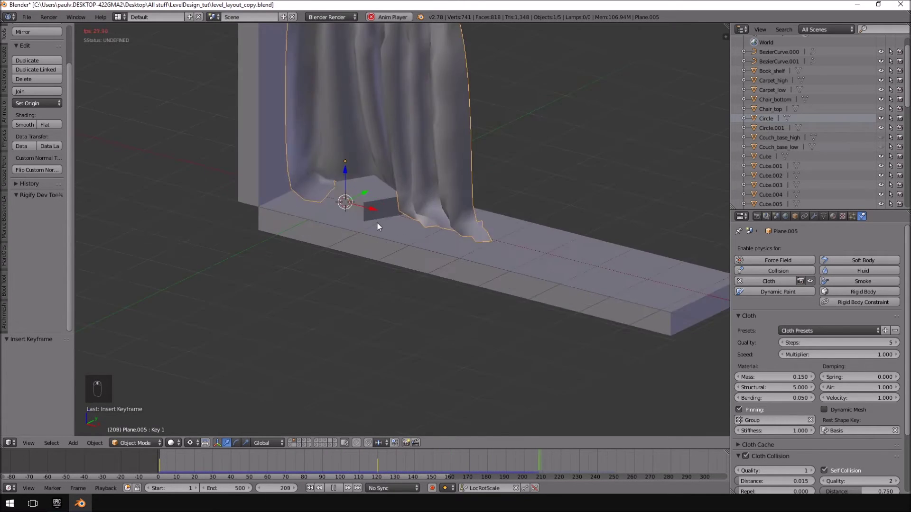
pyautogui.moveTo(335, 187); pyautogui.dragTo(462, 285)
pyautogui.moveTo(461, 284); pyautogui.dragTo(462, 285)
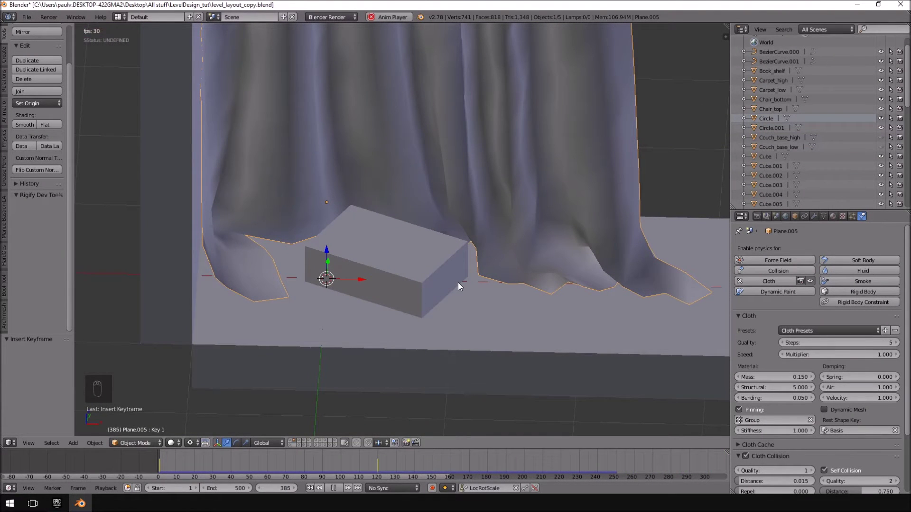
pyautogui.moveTo(412, 253); pyautogui.dragTo(436, 224)
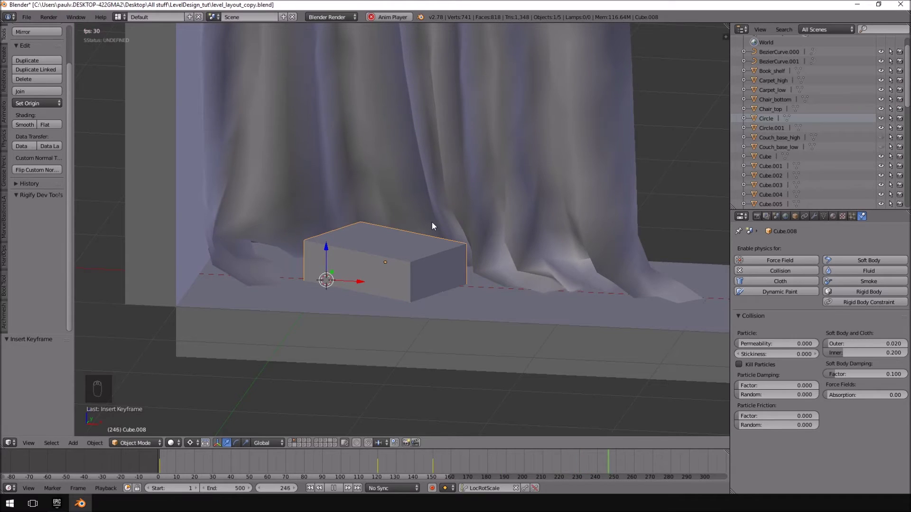
pyautogui.moveTo(486, 194); pyautogui.dragTo(529, 501)
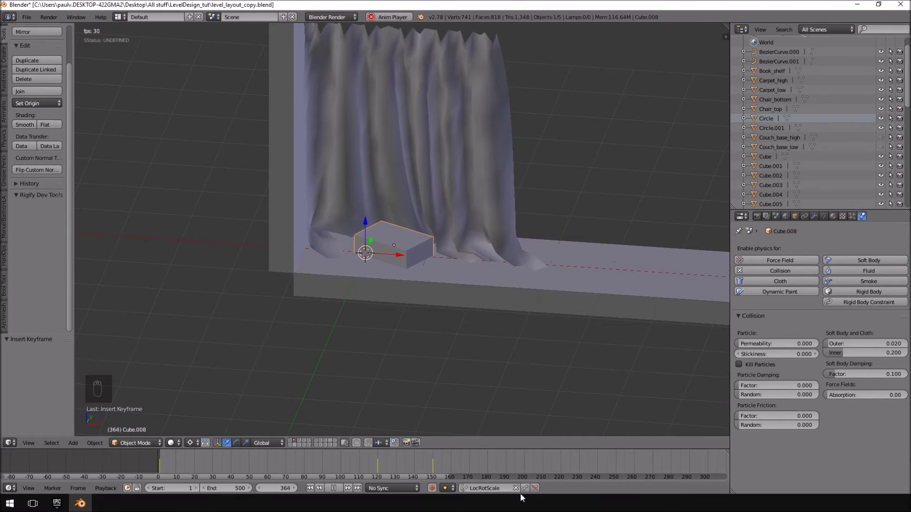
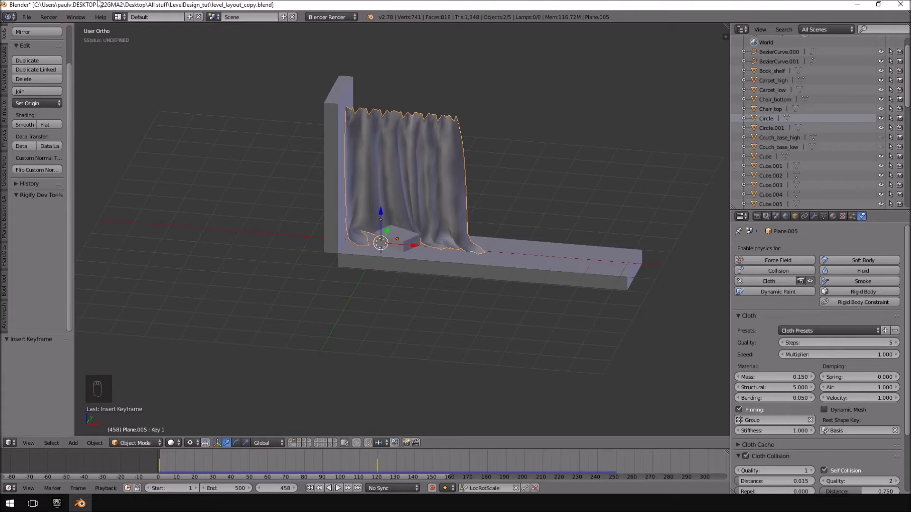
# Export the curtain and box as curtain_BOX_TEST.fbx into the LevelDesign_tut folder.
pyautogui.moveTo(20, 280); pyautogui.dragTo(171, 221)
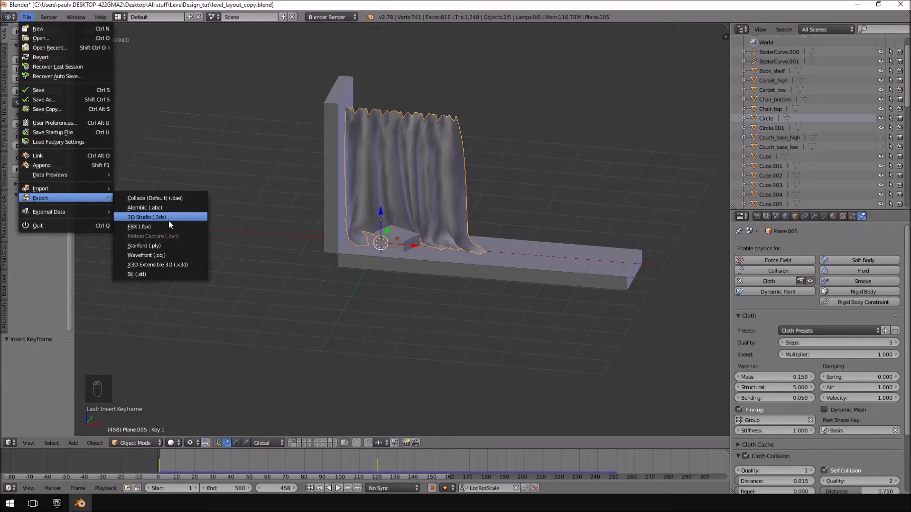
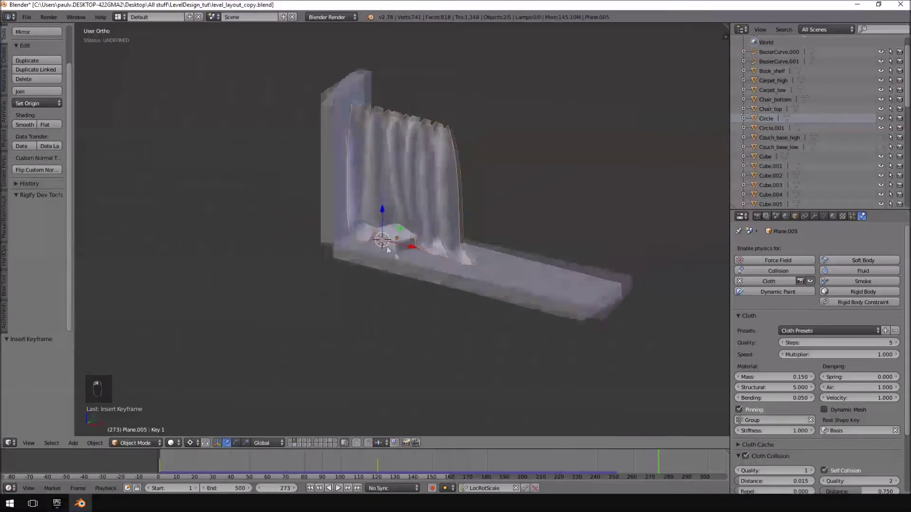
pyautogui.middleClick(400, 245)
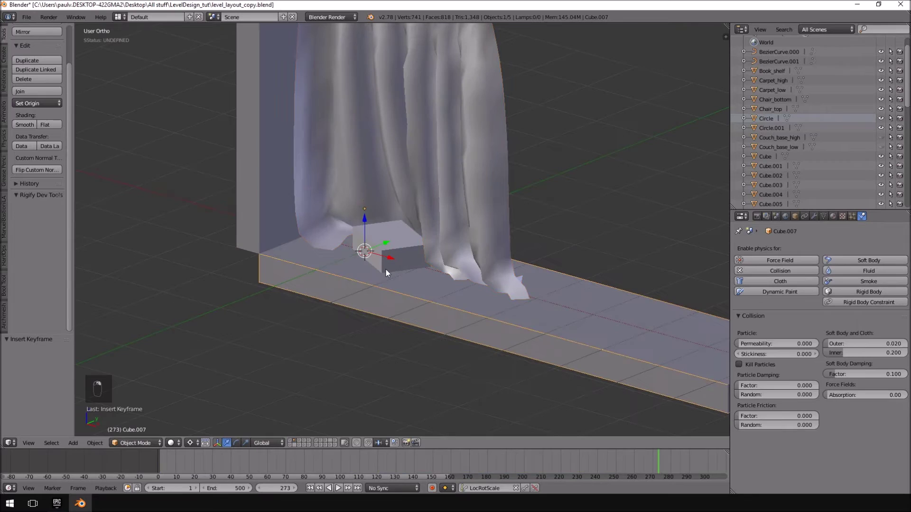